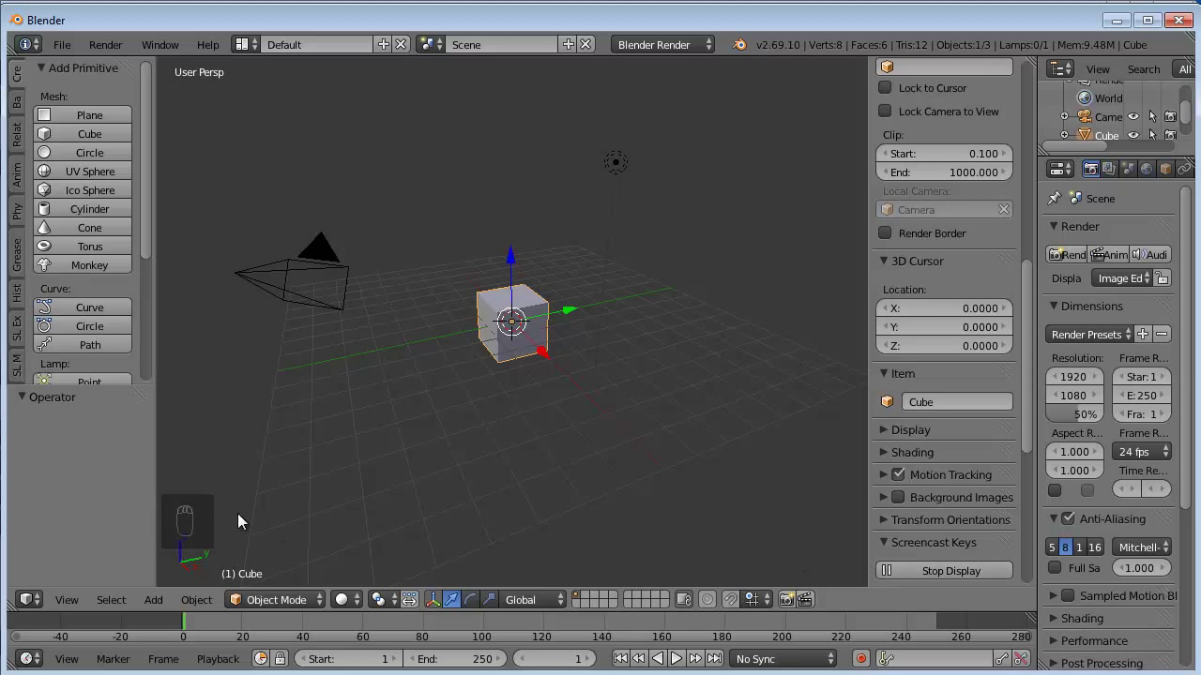
Step: Delete the default cube and bring up the Add menu for a new object
right_click(528, 315)
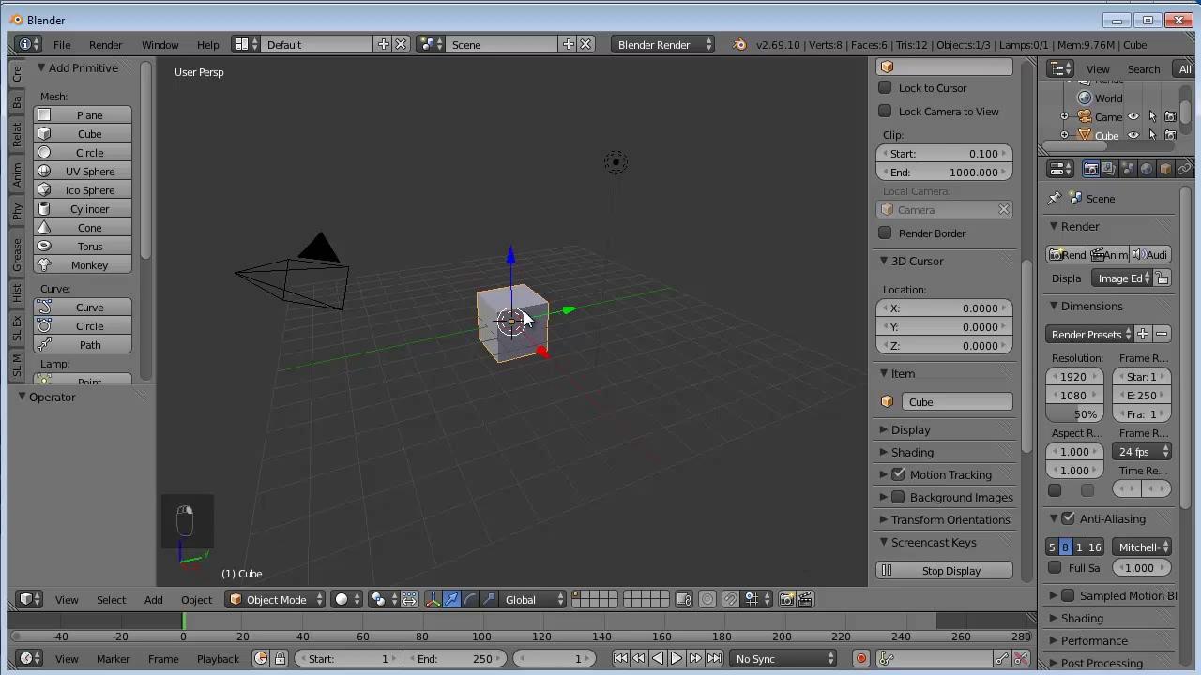
key(Delete)
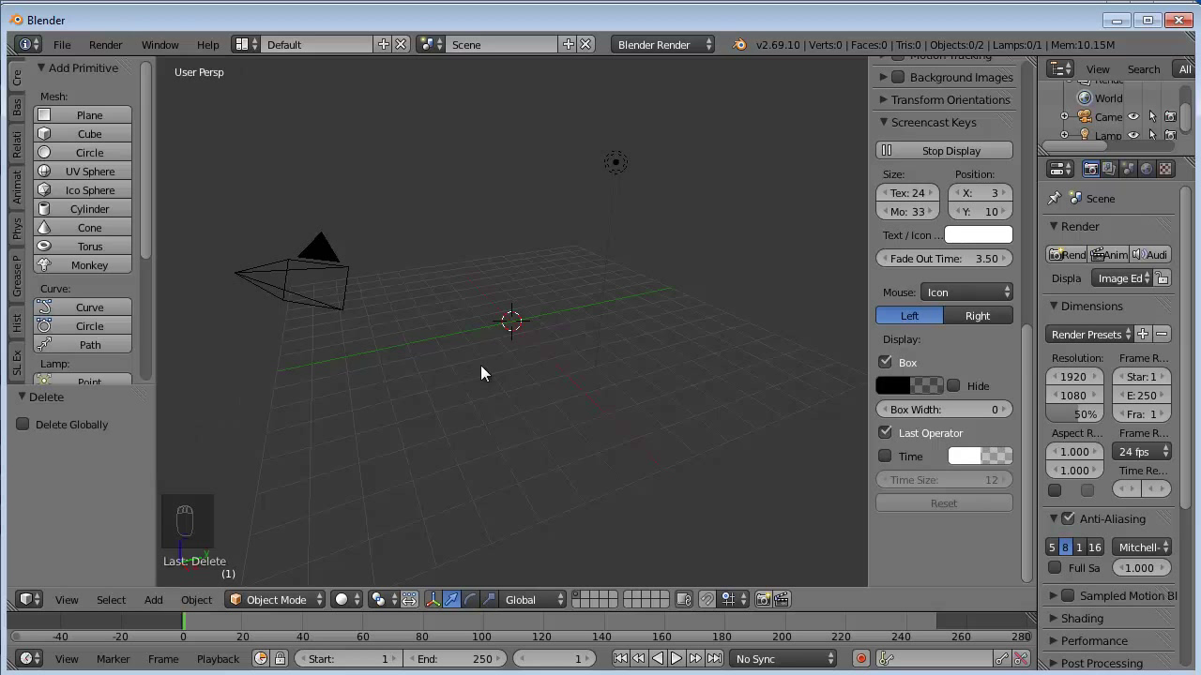
key(shift+a)
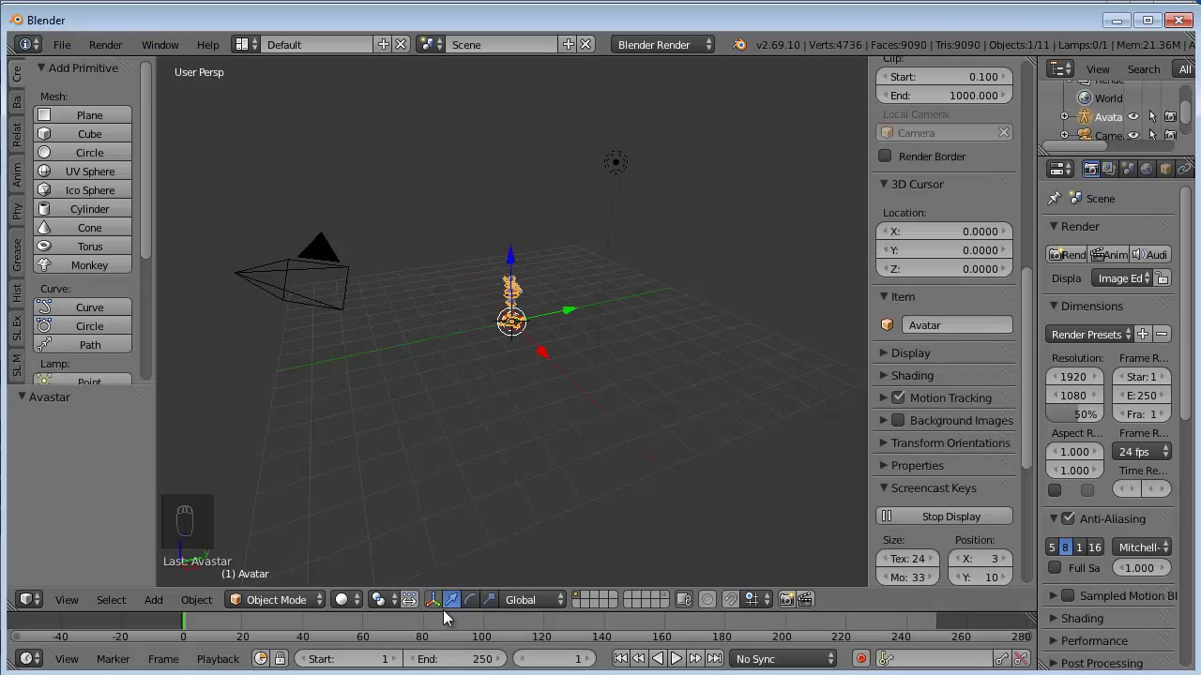
Step: Frame the new Avastar avatar in a front orthographic view with its Avatar Shape properties visible
drag(518, 328, 610, 247)
drag(387, 291, 511, 212)
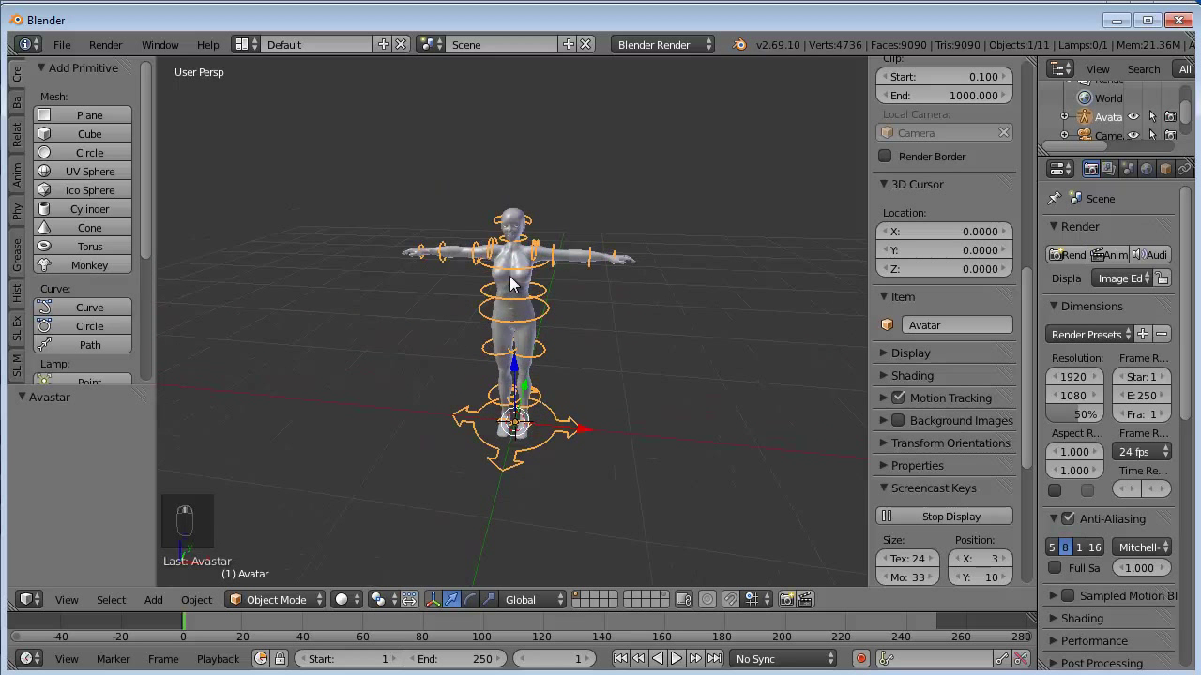
drag(514, 281, 514, 281)
key(KP_5)
key(KP_1)
middle_click(514, 281)
drag(514, 280, 516, 280)
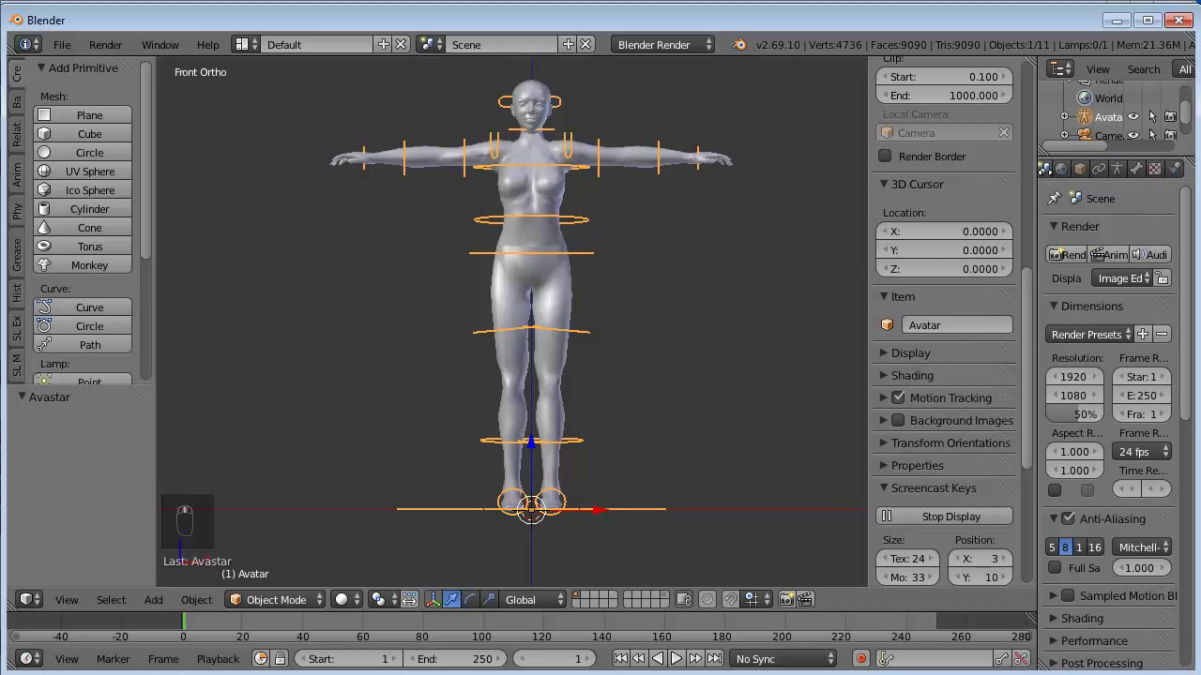
drag(1083, 177, 1178, 437)
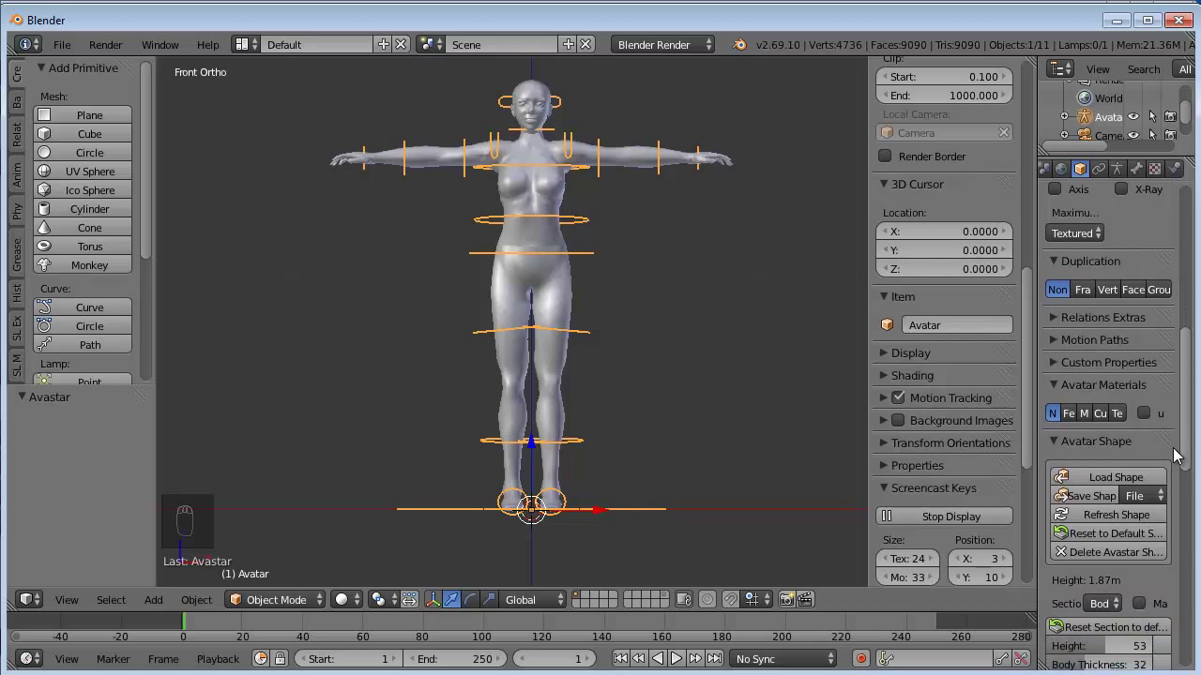
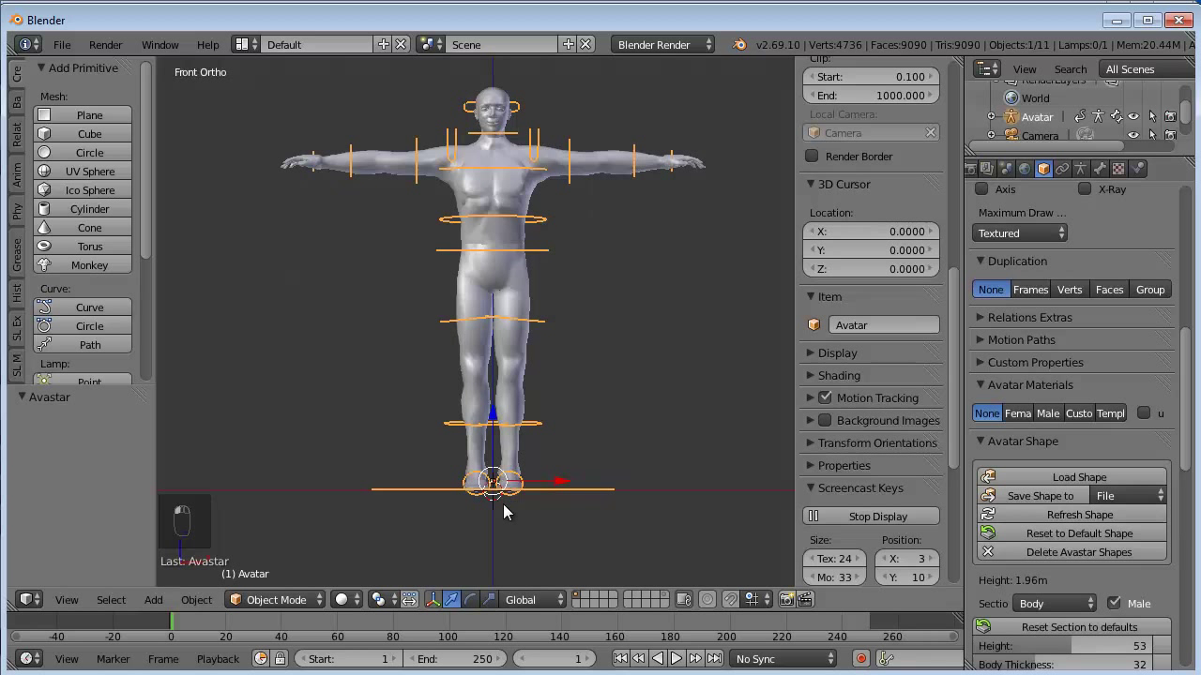
Step: Switch the Avatar Shape to Male, making the avatar 1.96 m tall
middle_click(505, 512)
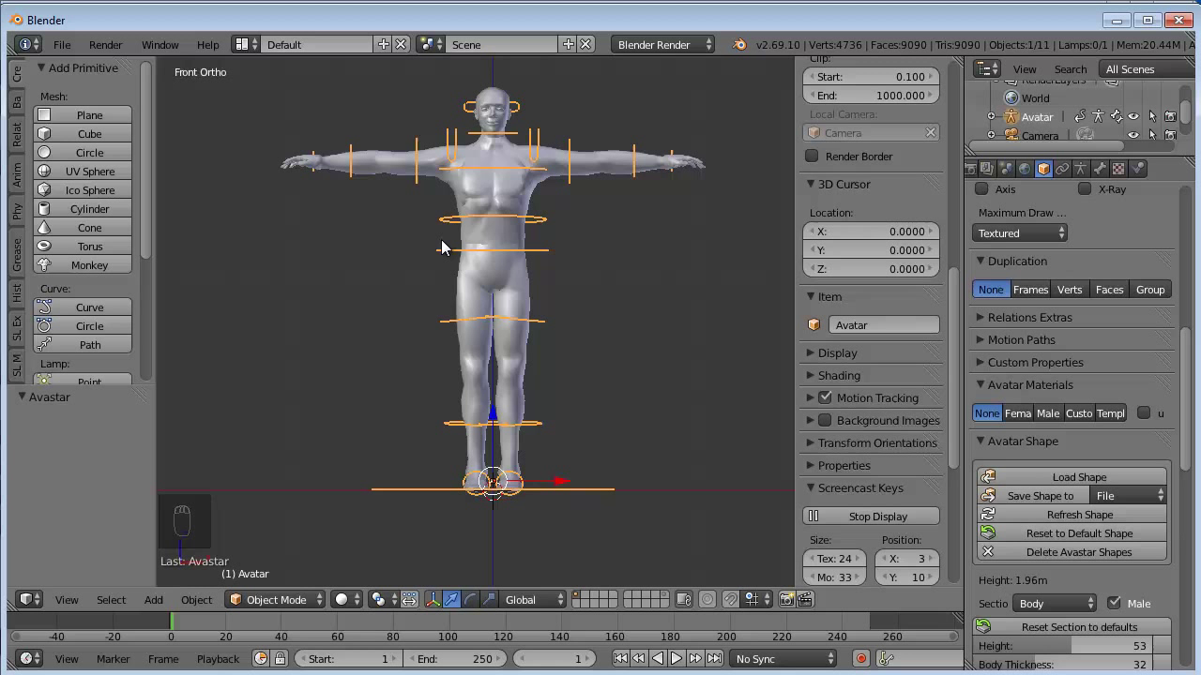
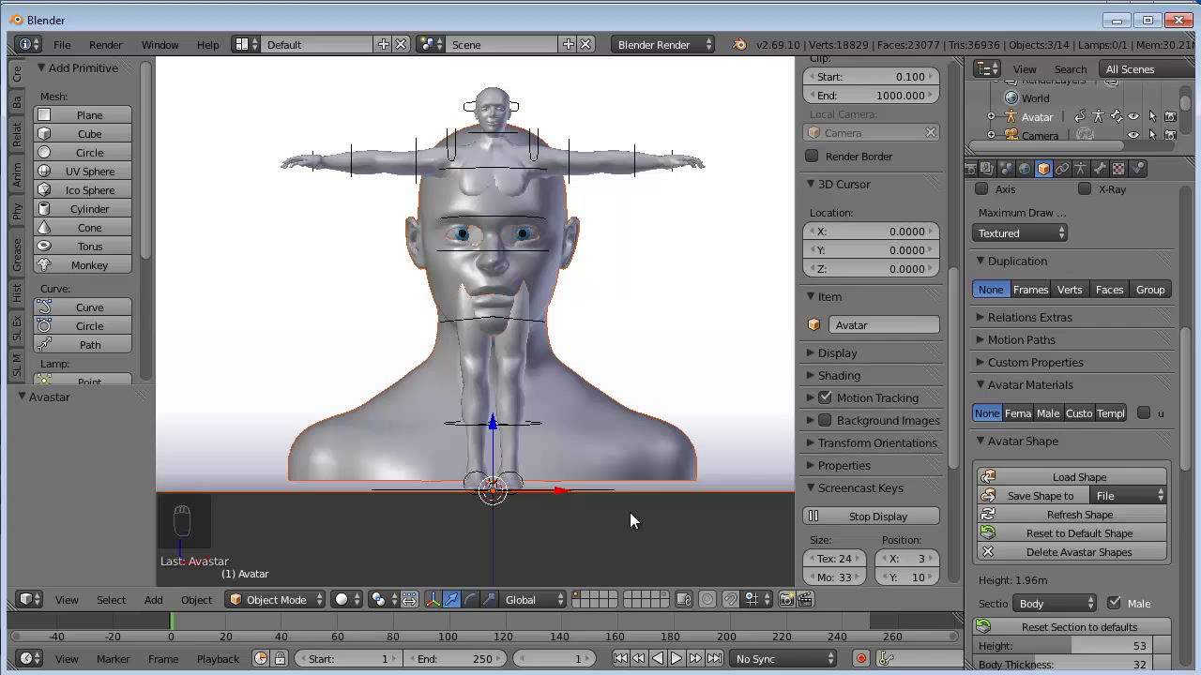
Step: Zoom out from the imported head and delete its small extra part
drag(531, 348, 534, 392)
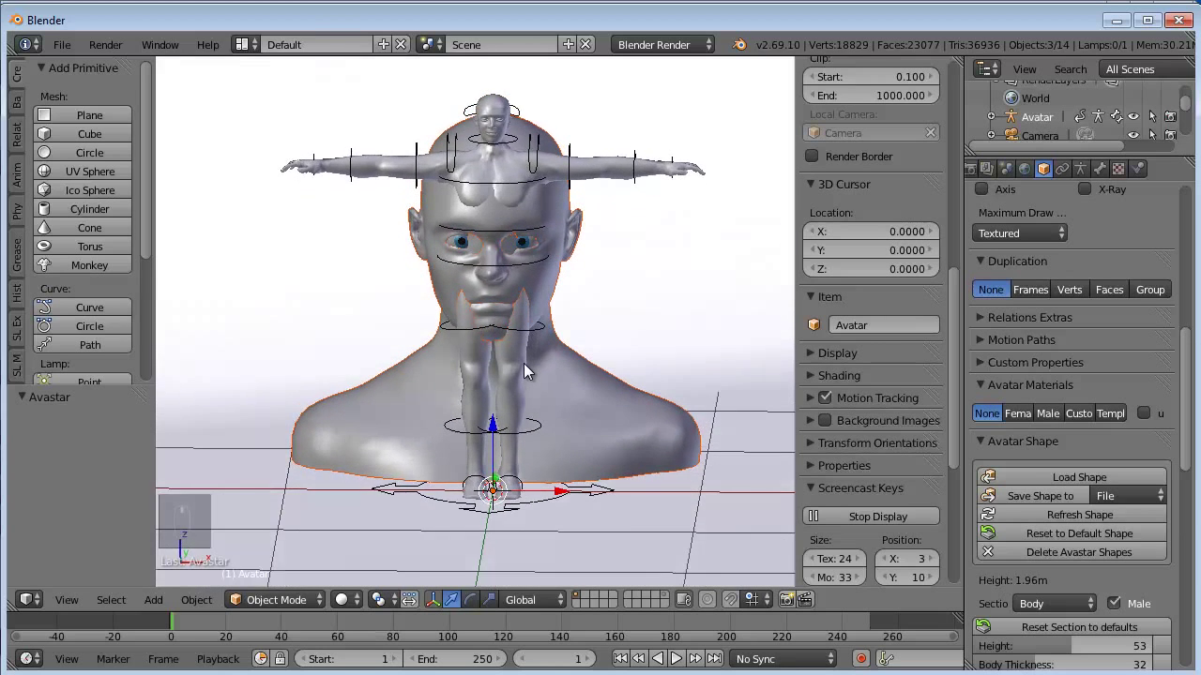
middle_click(524, 370)
middle_click(523, 370)
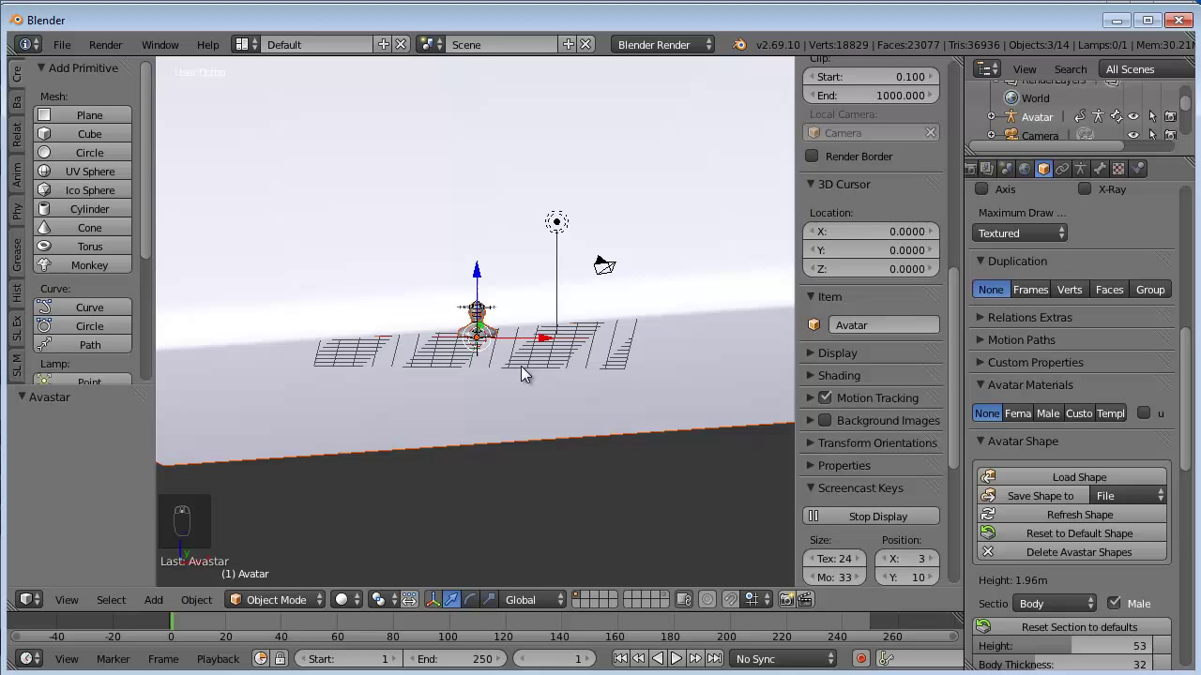
drag(524, 369, 506, 380)
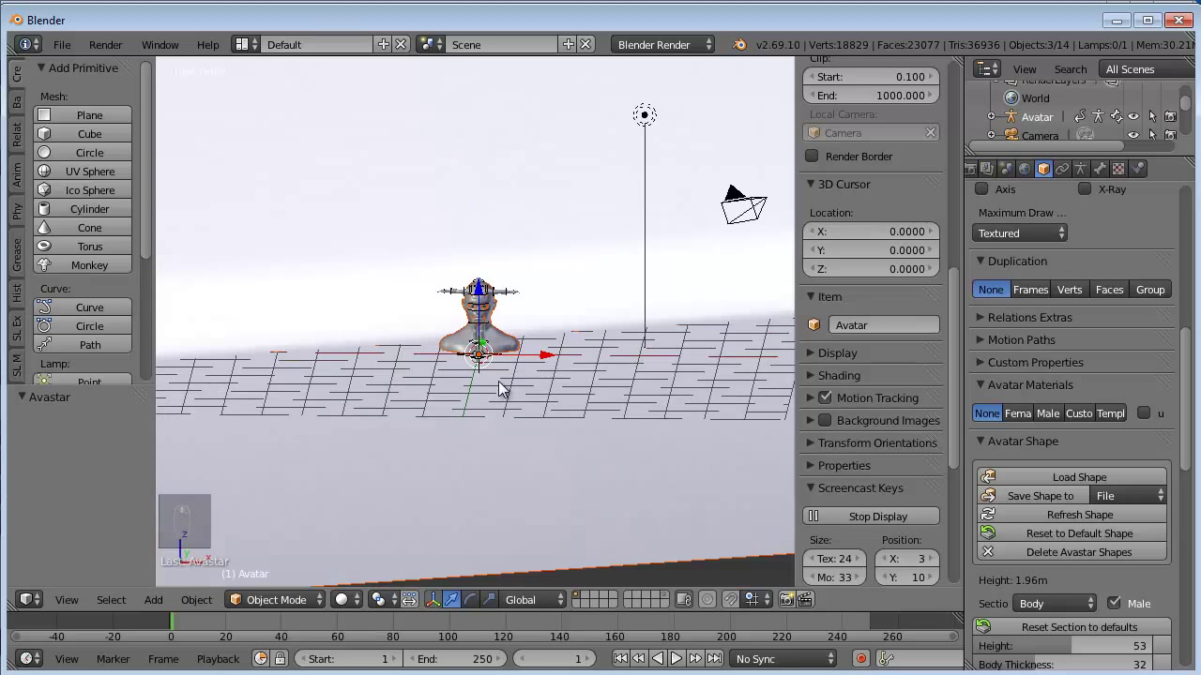
right_click(499, 409)
key(Delete)
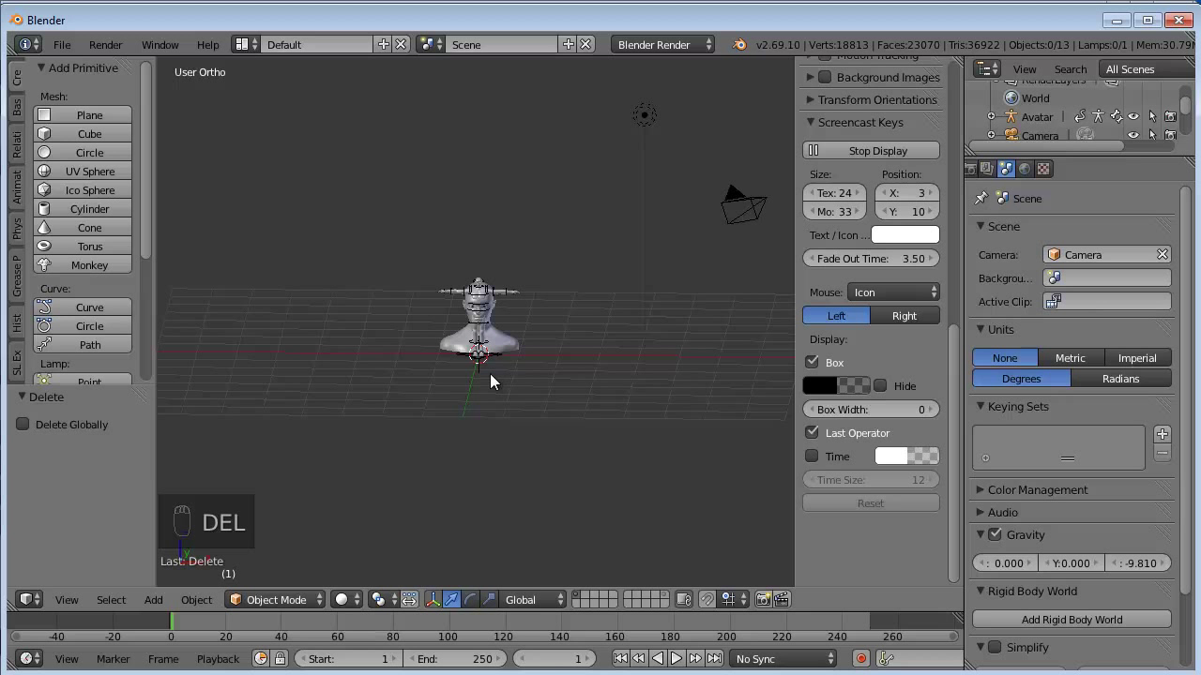
Step: Pull the eyeball spheres out of the head sideways and delete them
drag(490, 331, 548, 403)
drag(547, 402, 569, 464)
drag(570, 464, 655, 473)
drag(656, 473, 772, 492)
drag(527, 257, 491, 258)
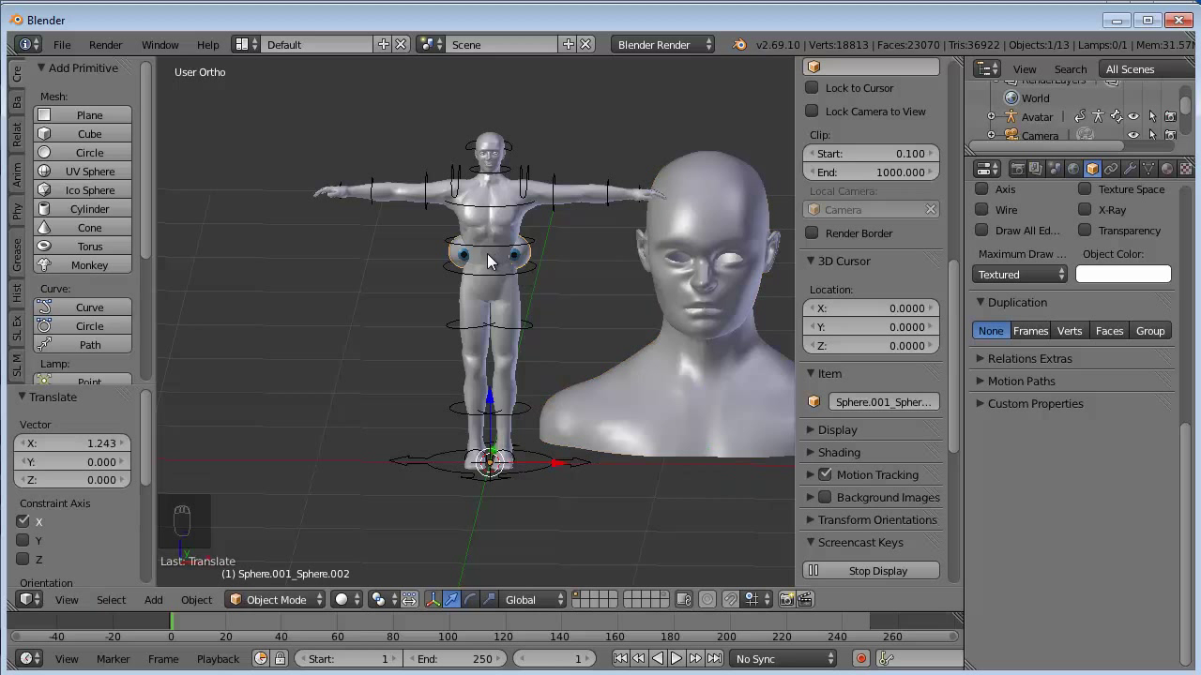
key(Delete)
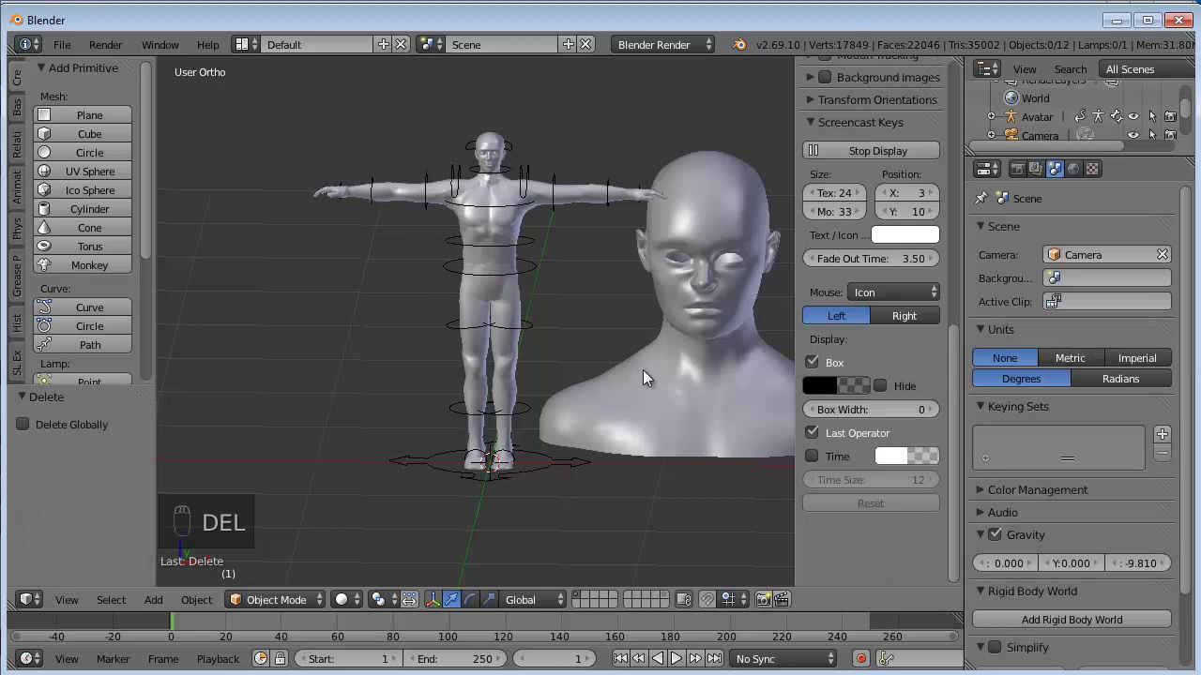
Step: Clear the head mesh's location to the world origin and start shrinking it
click(682, 406)
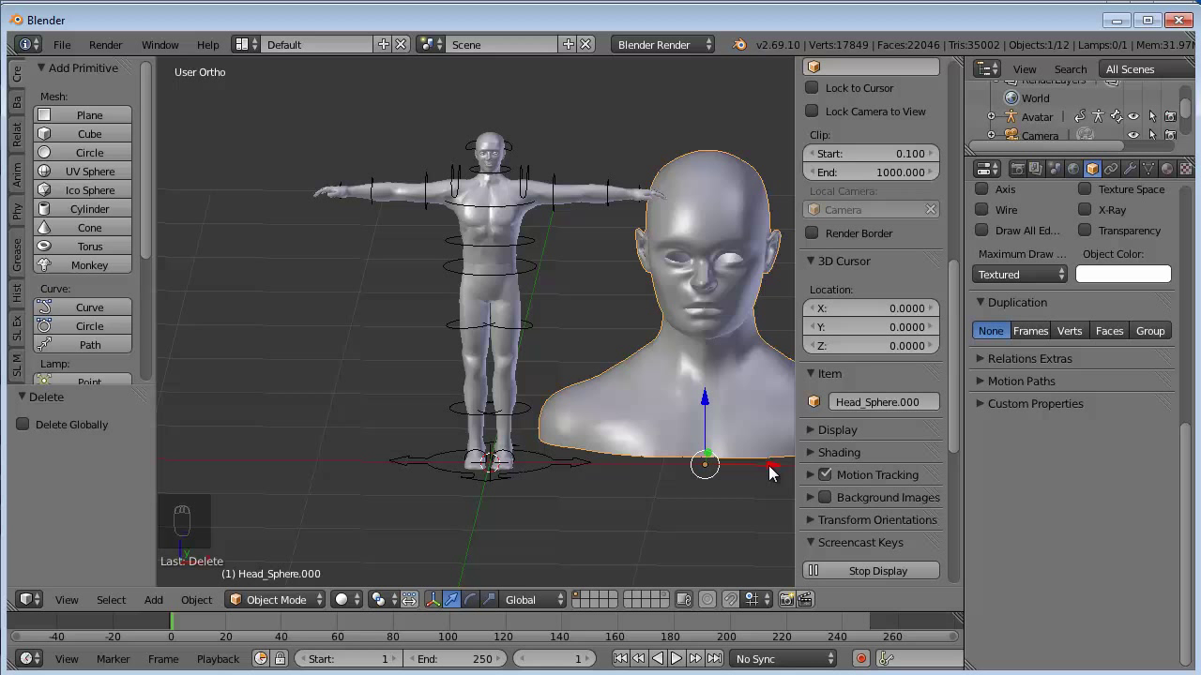
key(alt+g)
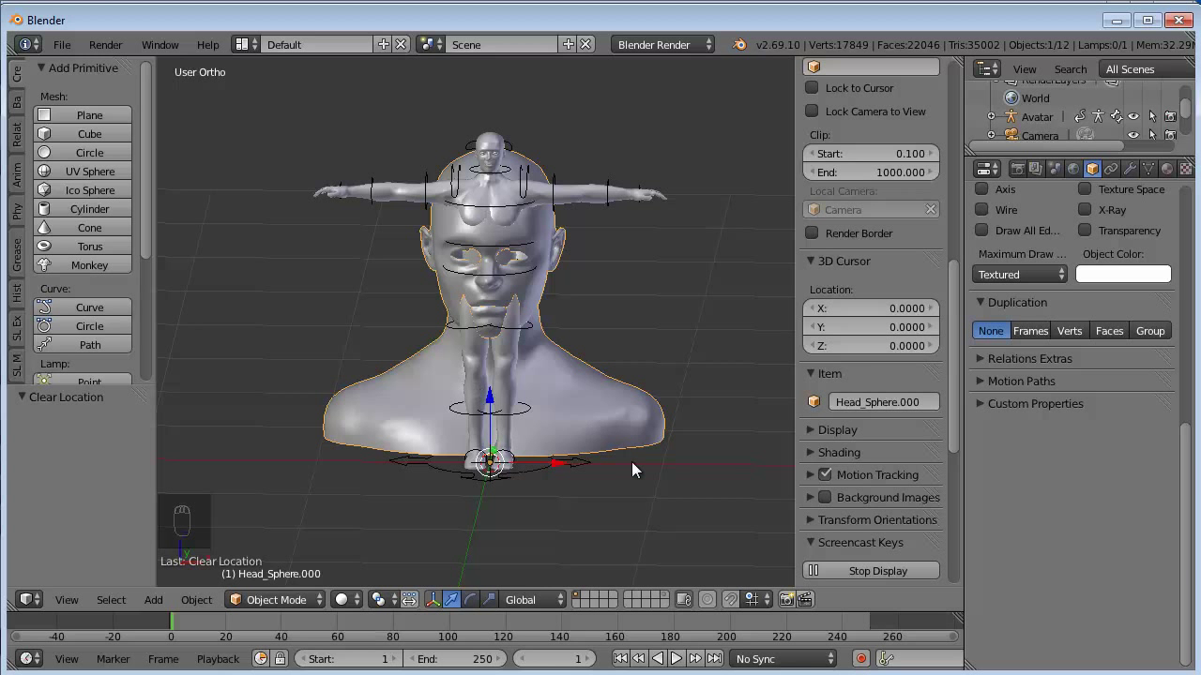
key(s)
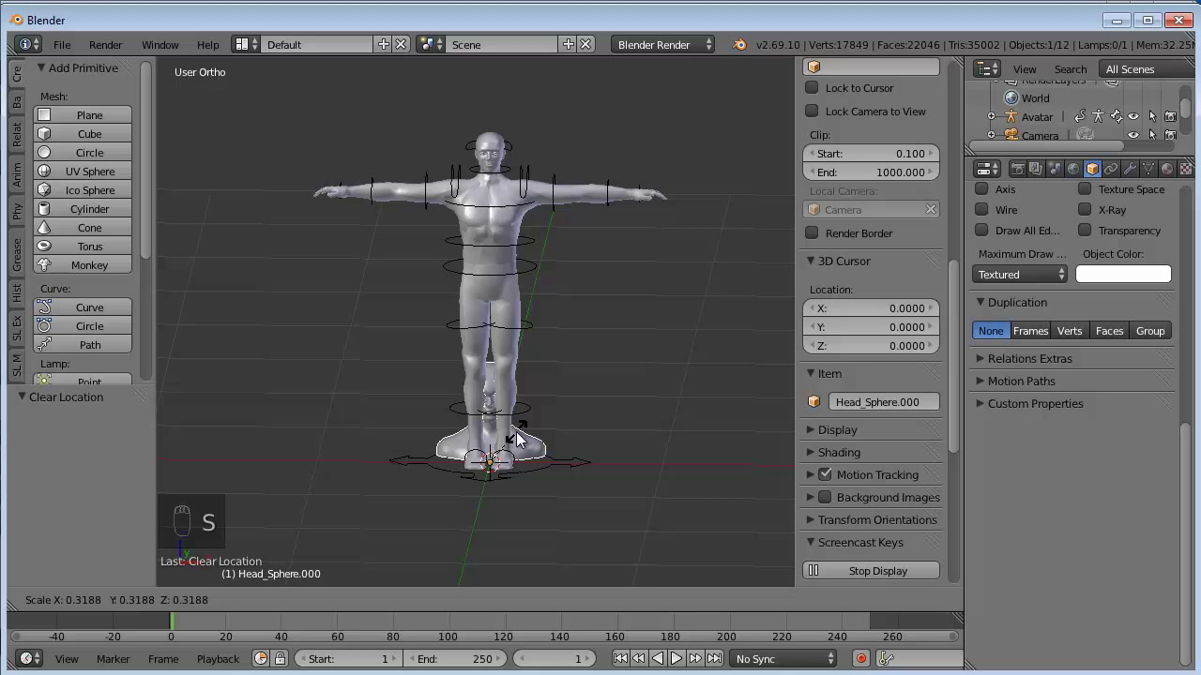
Step: Confirm the smaller head, lift it vertically onto the neck and scale it to fit
click(521, 437)
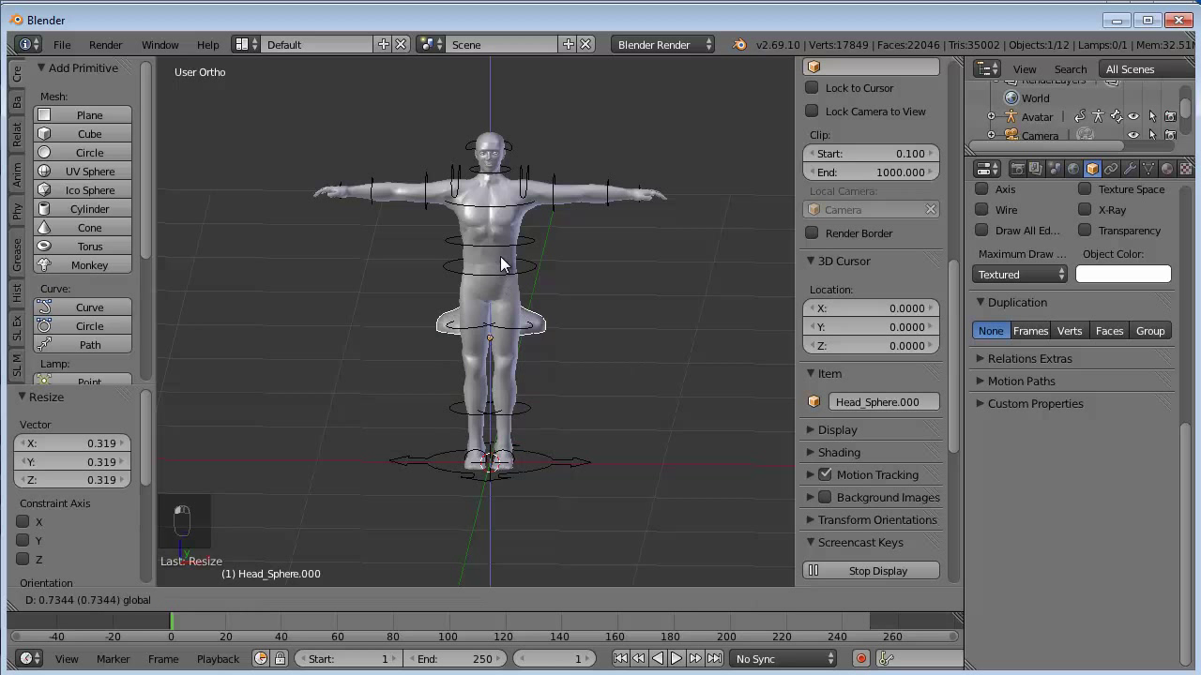
drag(513, 181, 515, 157)
middle_click(515, 158)
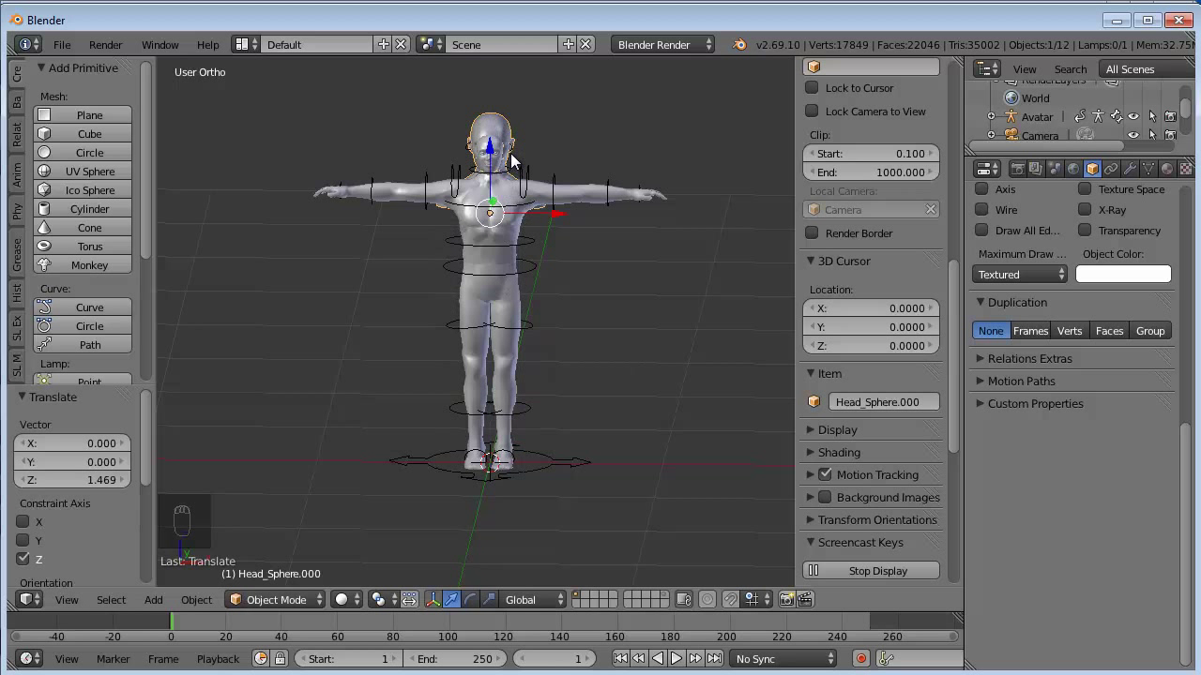
middle_click(515, 158)
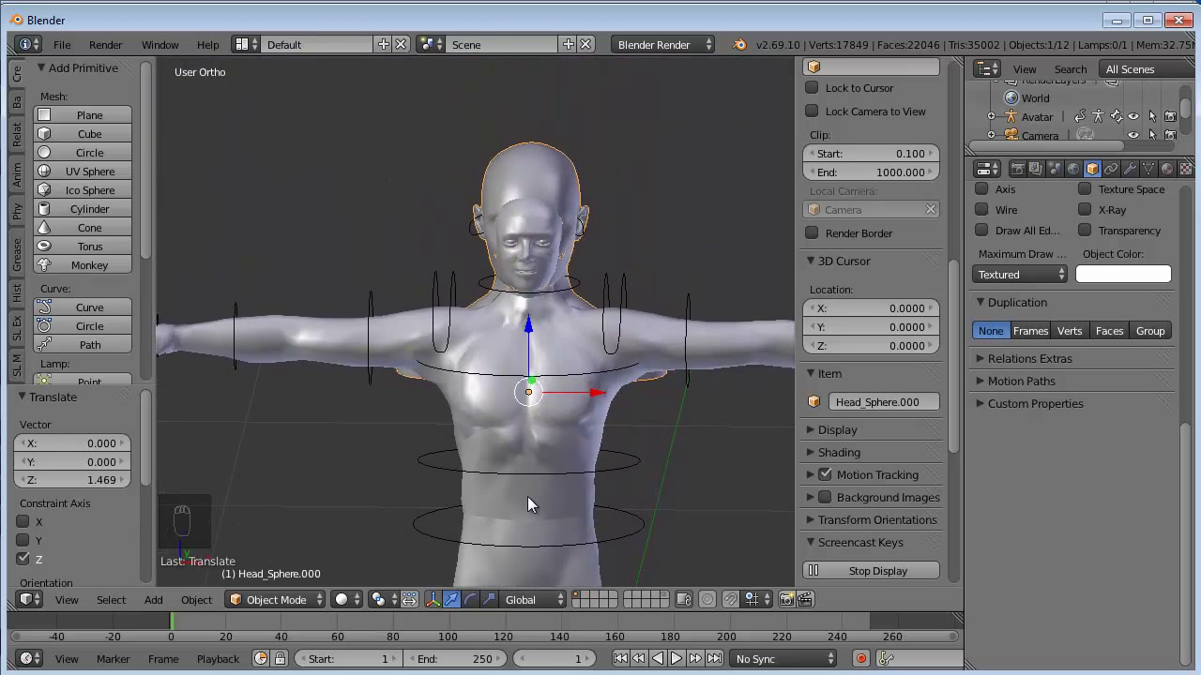
key(s)
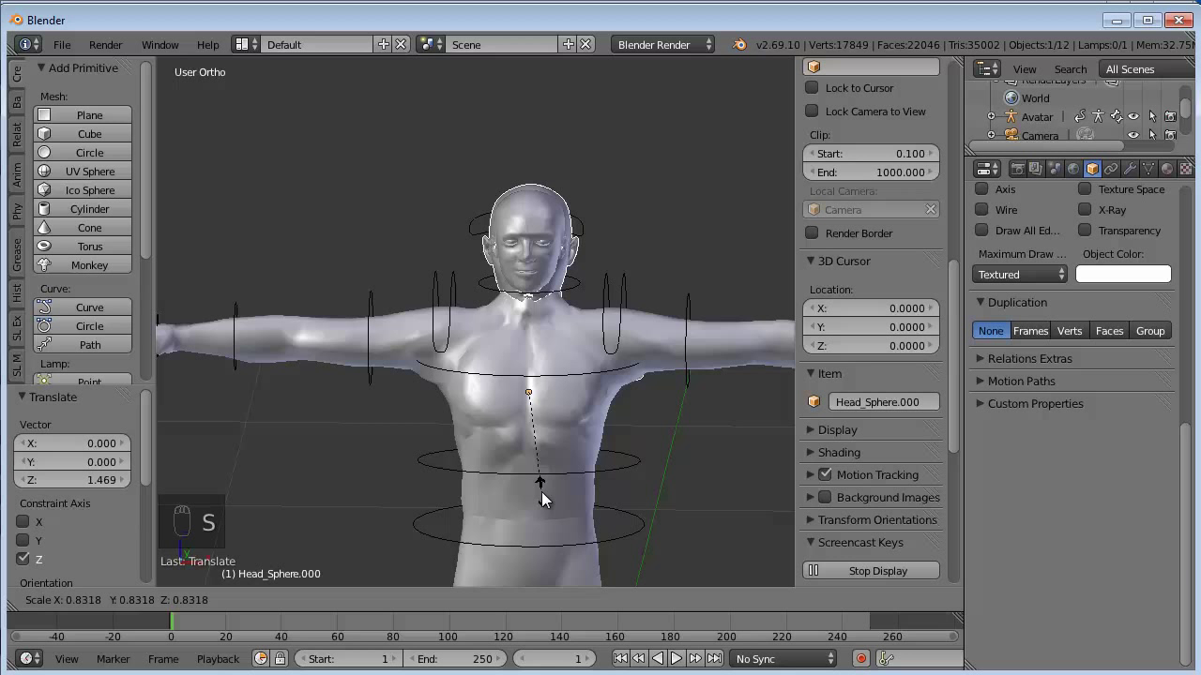
click(545, 497)
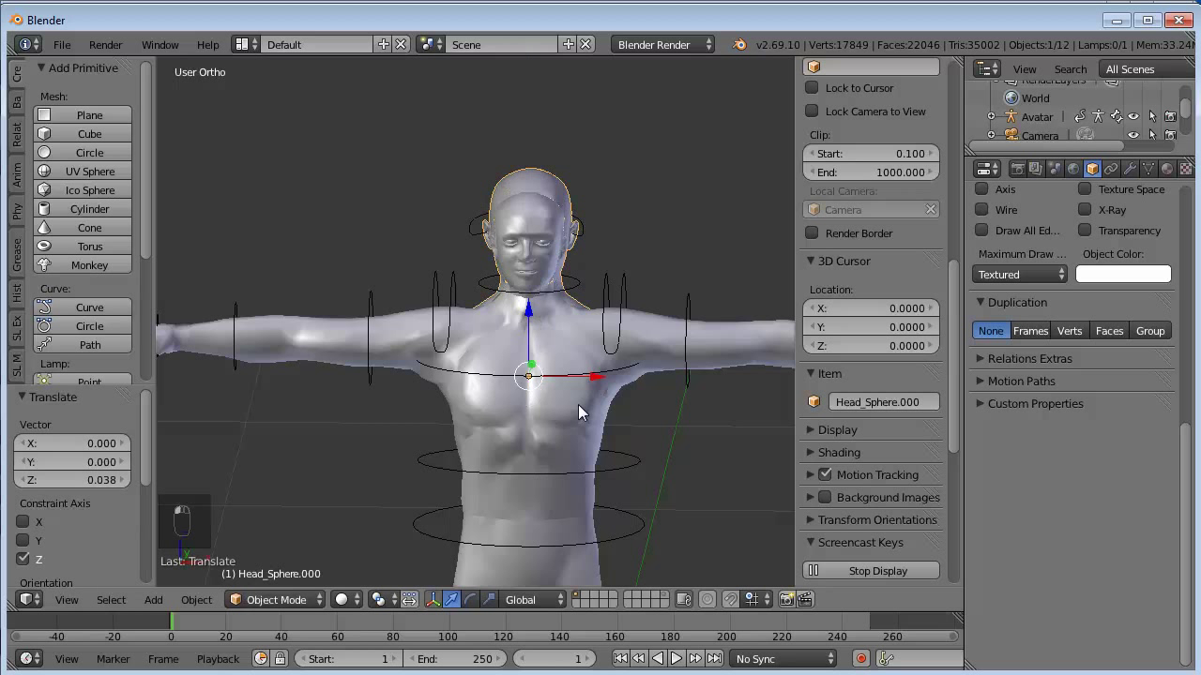
Step: Resize the head again, shift it along the front-back axis and scale it up slightly to match the body
key(s)
click(582, 409)
click(567, 399)
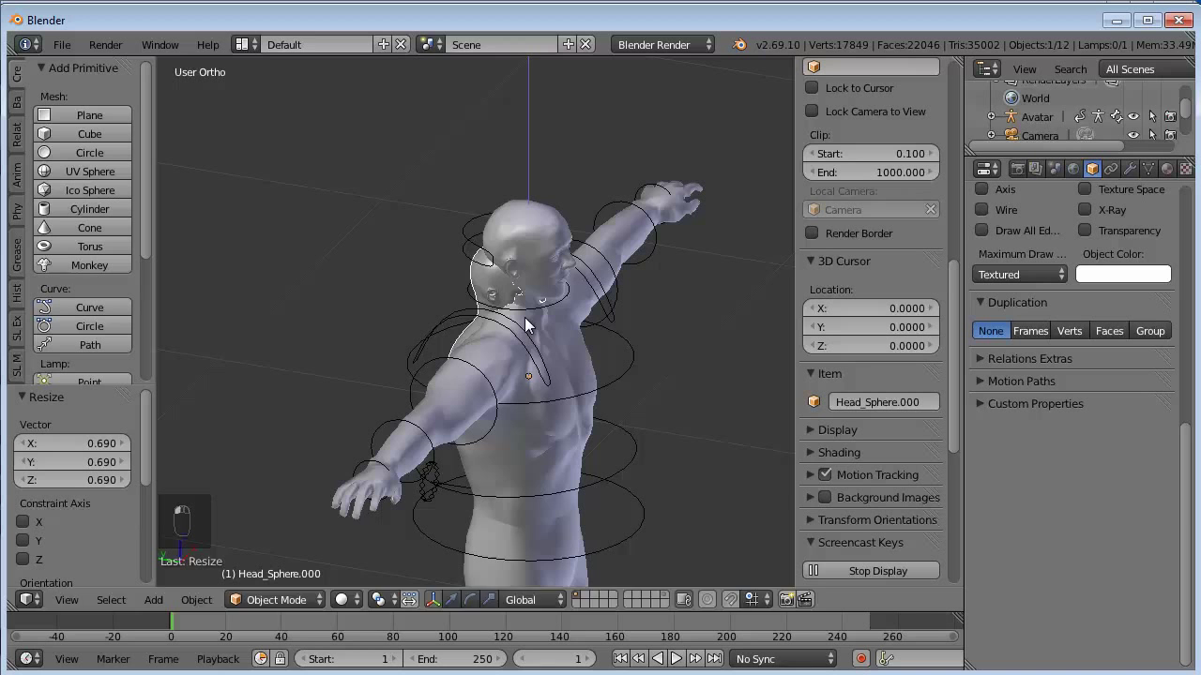
middle_click(538, 288)
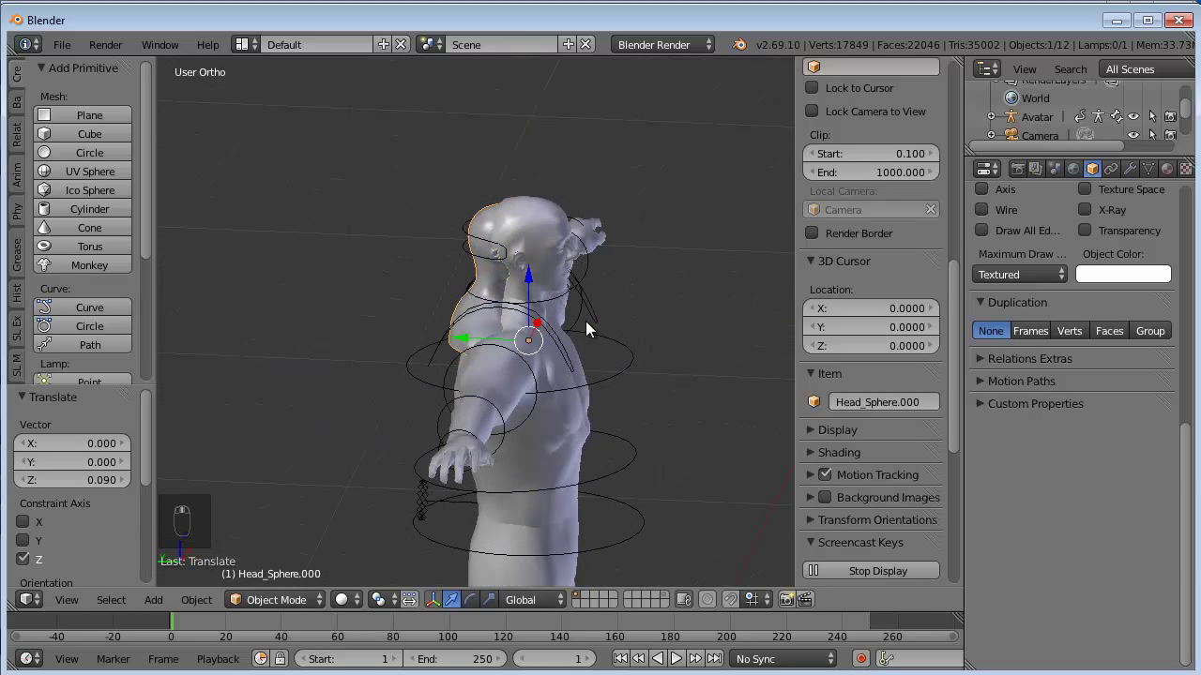
drag(460, 344, 480, 345)
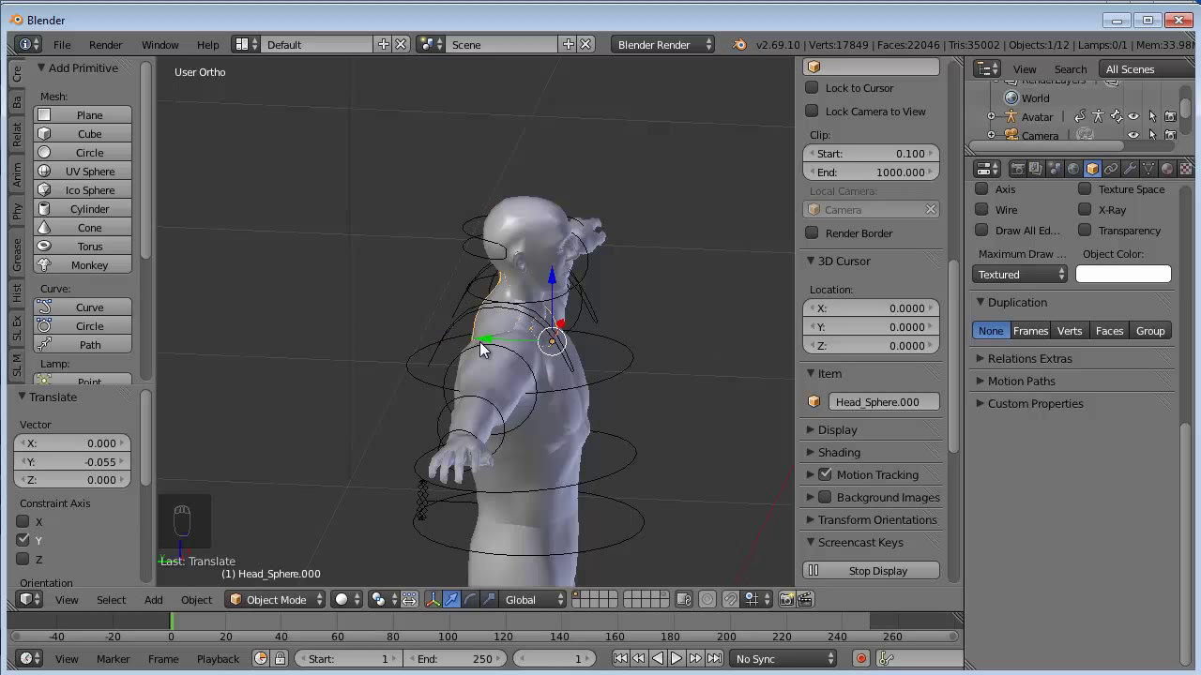
key(s)
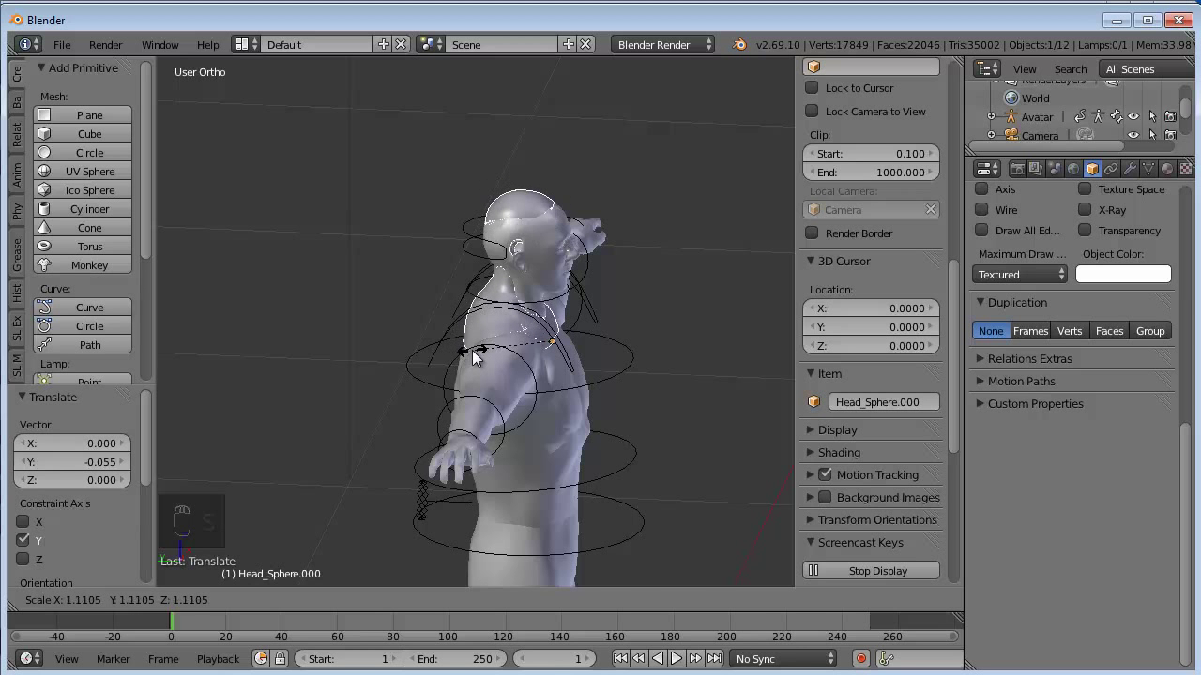
drag(476, 354, 493, 340)
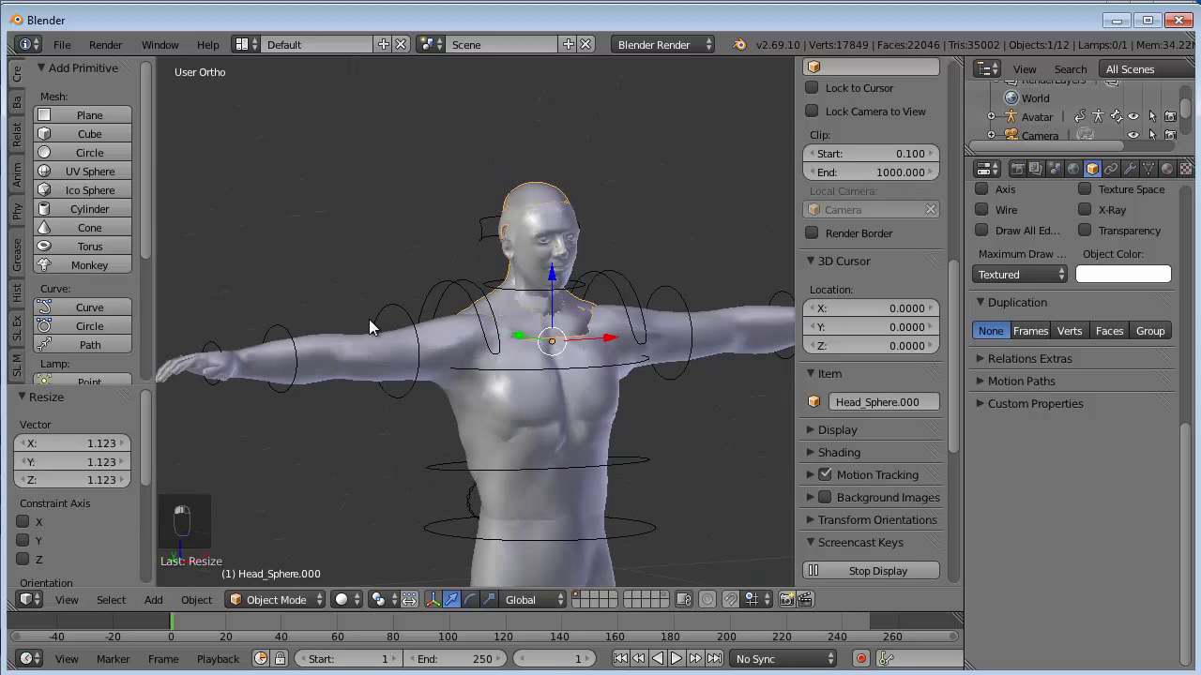
Step: Lower the head mesh slightly so its neck sits on the avatar's neck
drag(320, 330, 209, 318)
drag(162, 333, 553, 280)
click(553, 280)
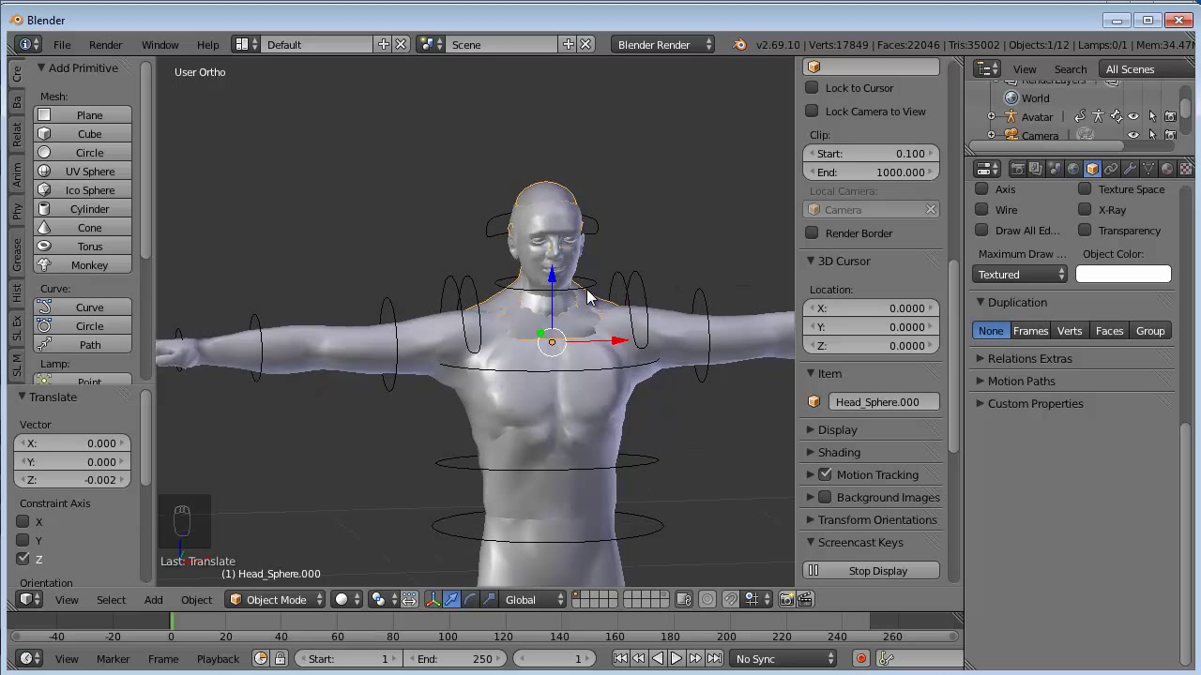
drag(534, 253, 546, 330)
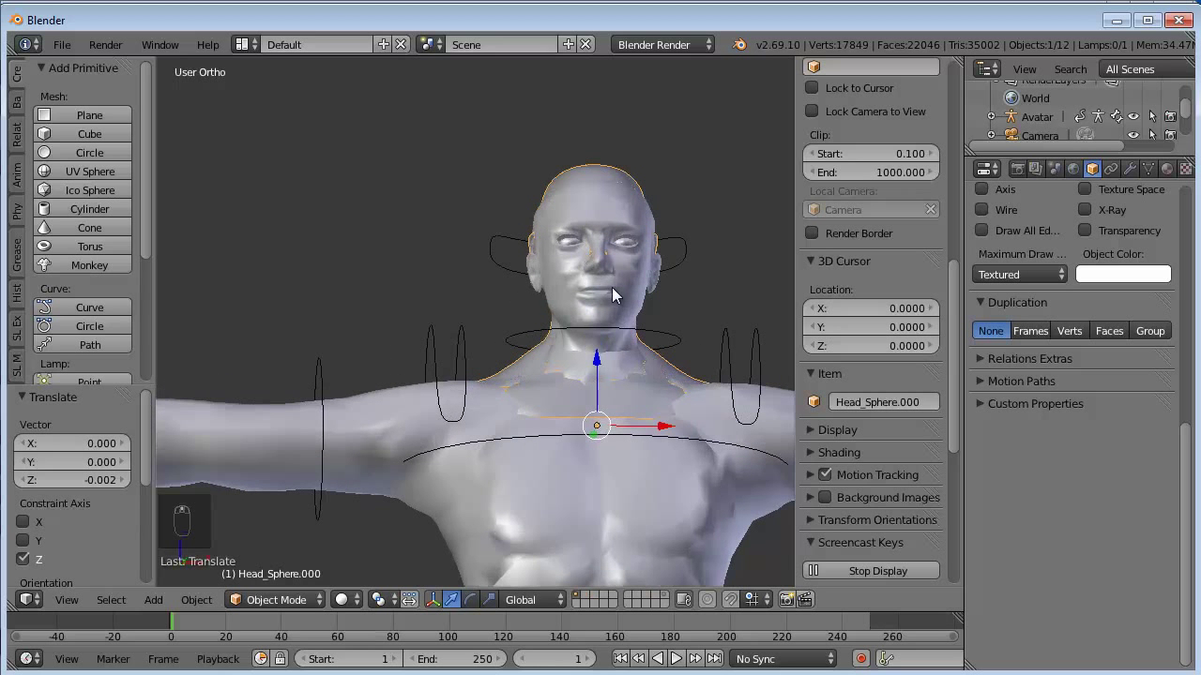
drag(619, 291, 598, 322)
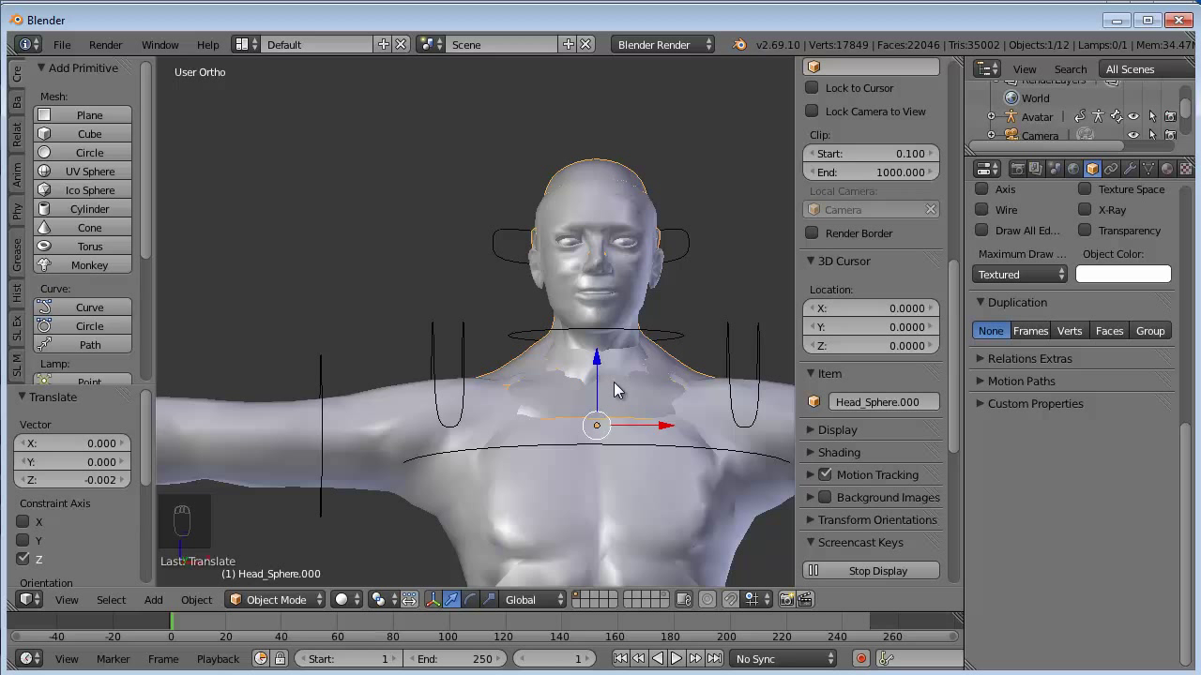
Step: With X-Ray on, view the head from an angle and move it along the depth axis
click(600, 361)
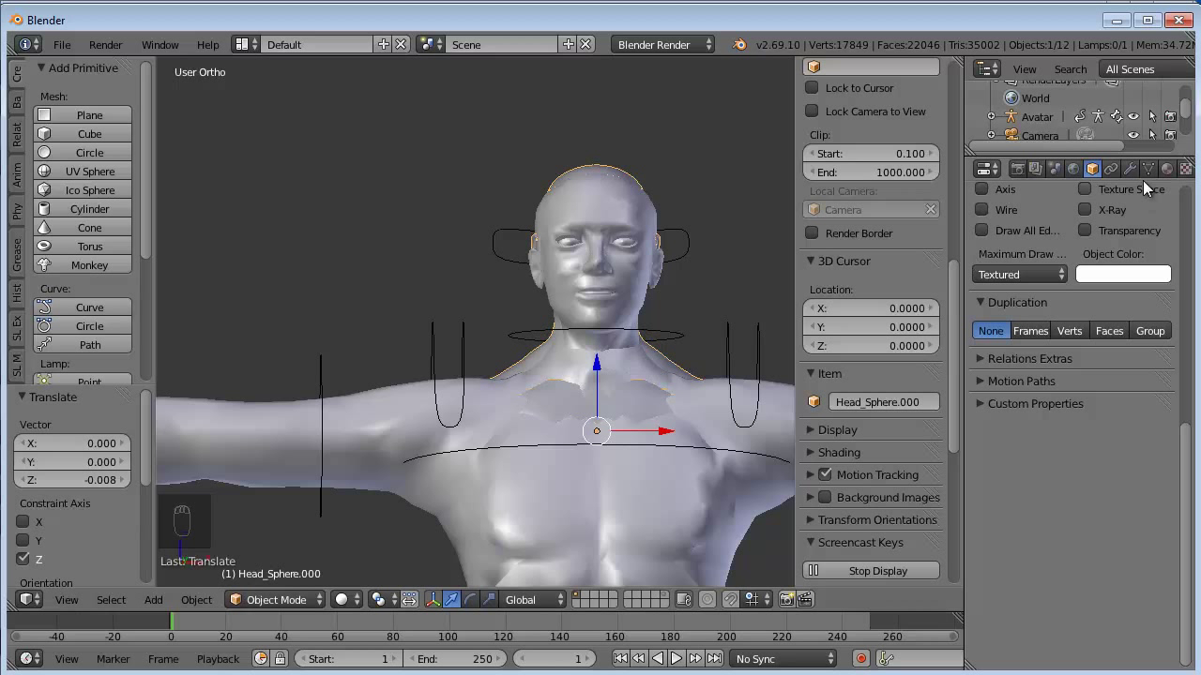
drag(1147, 179, 1092, 286)
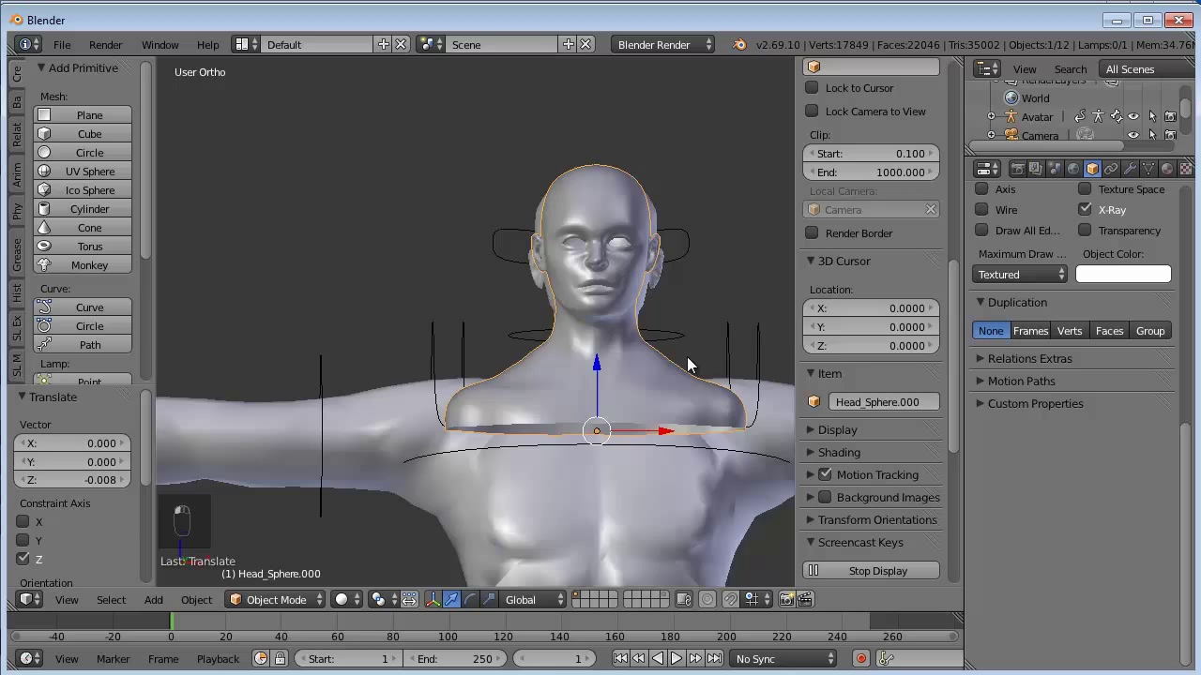
drag(752, 390, 721, 388)
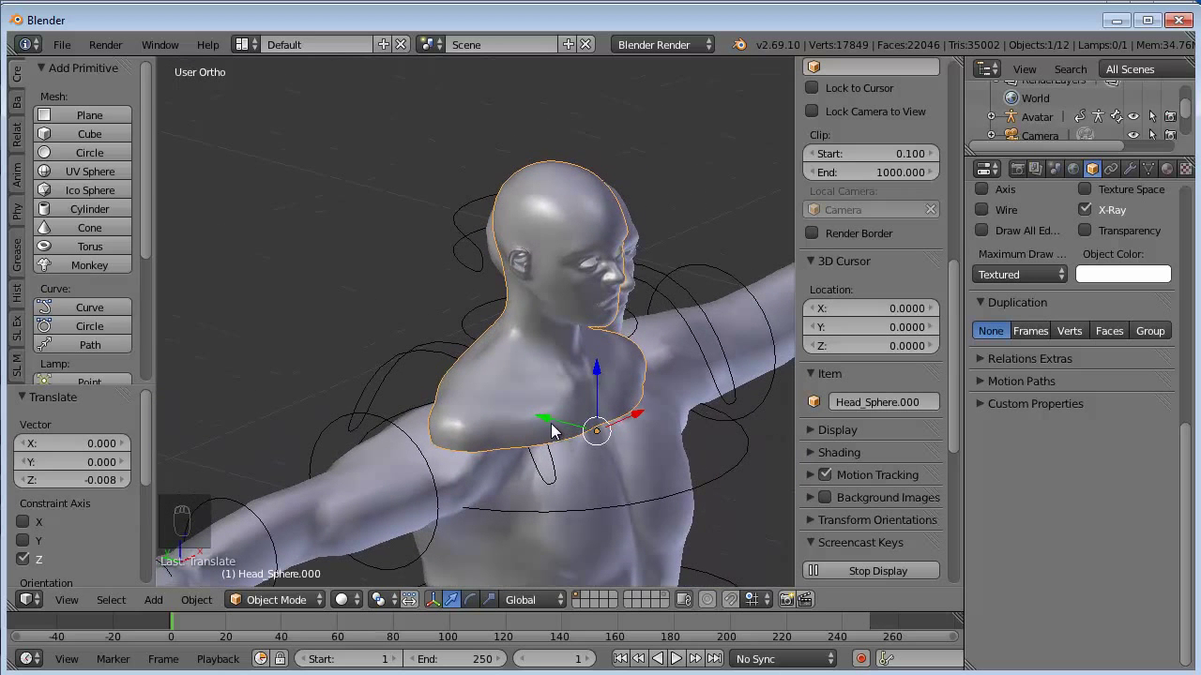
drag(554, 423, 572, 428)
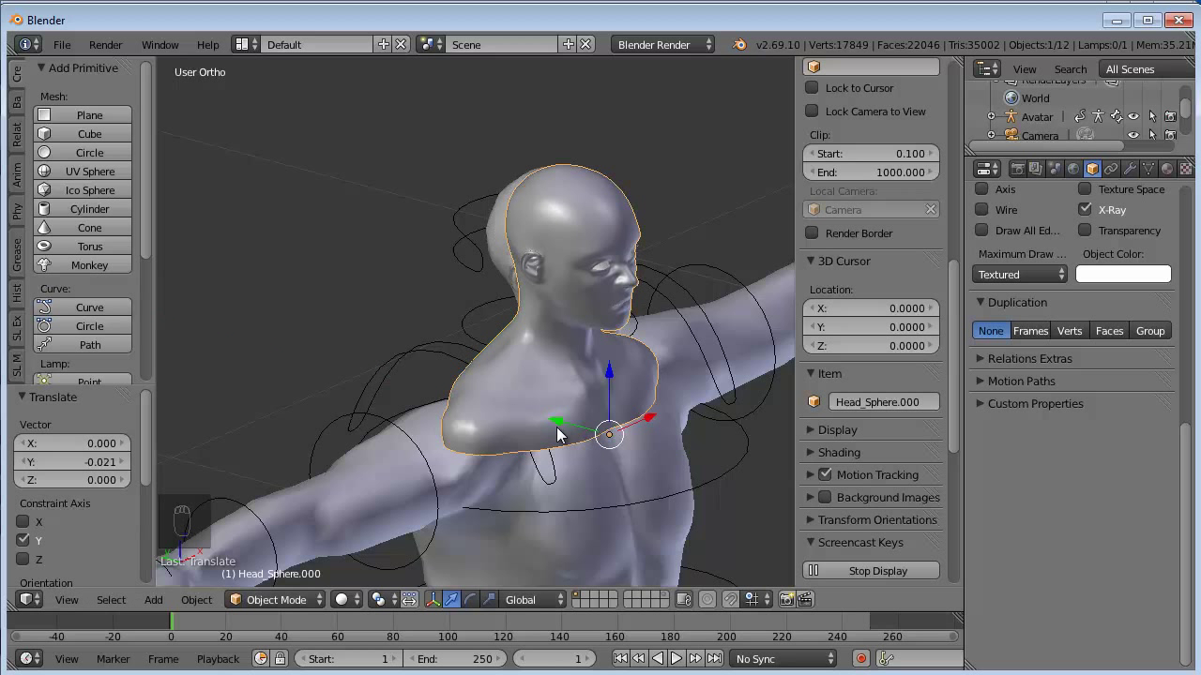
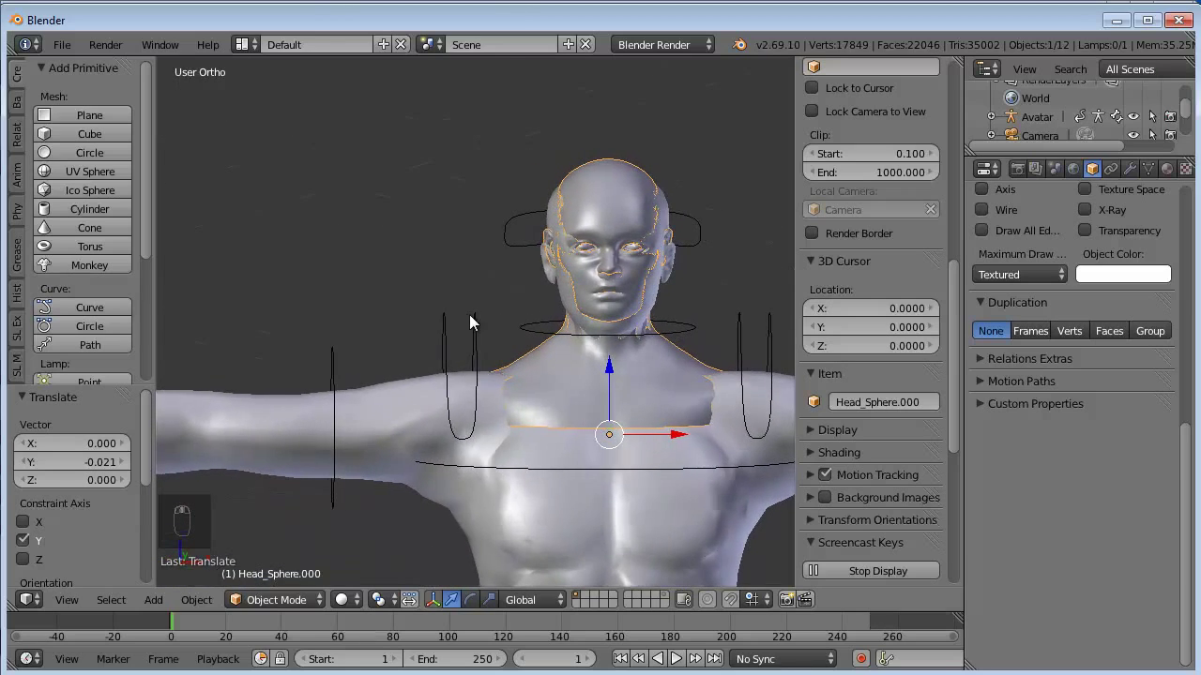
middle_click(552, 330)
middle_click(579, 332)
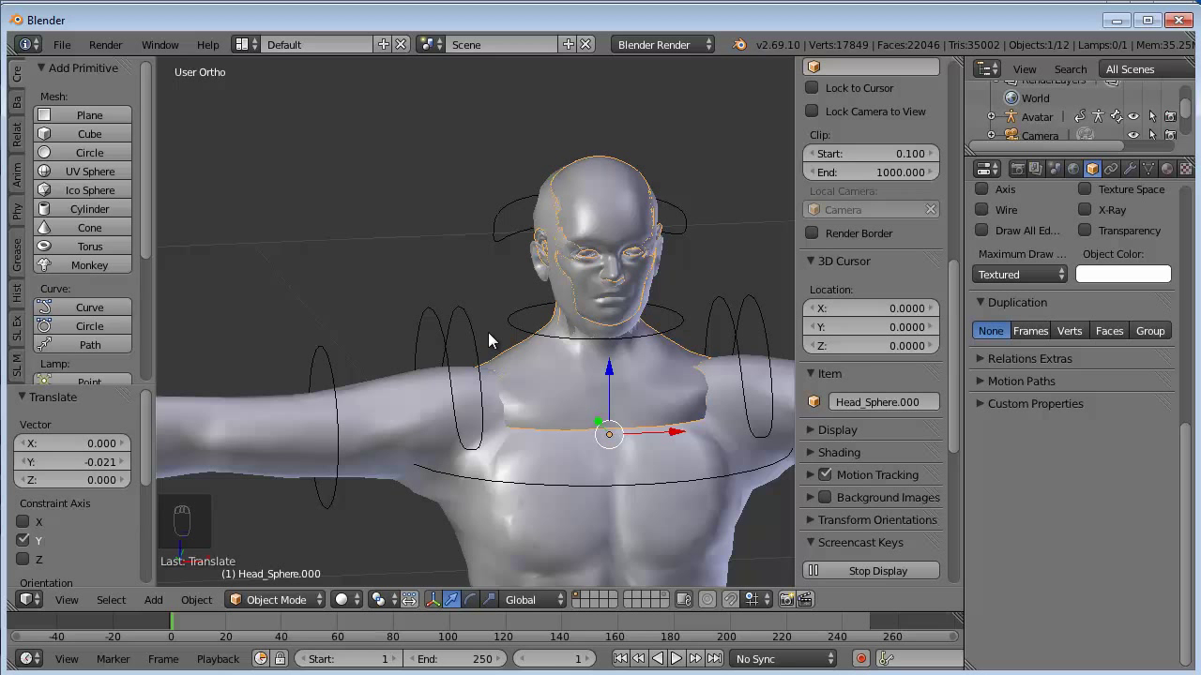
click(613, 378)
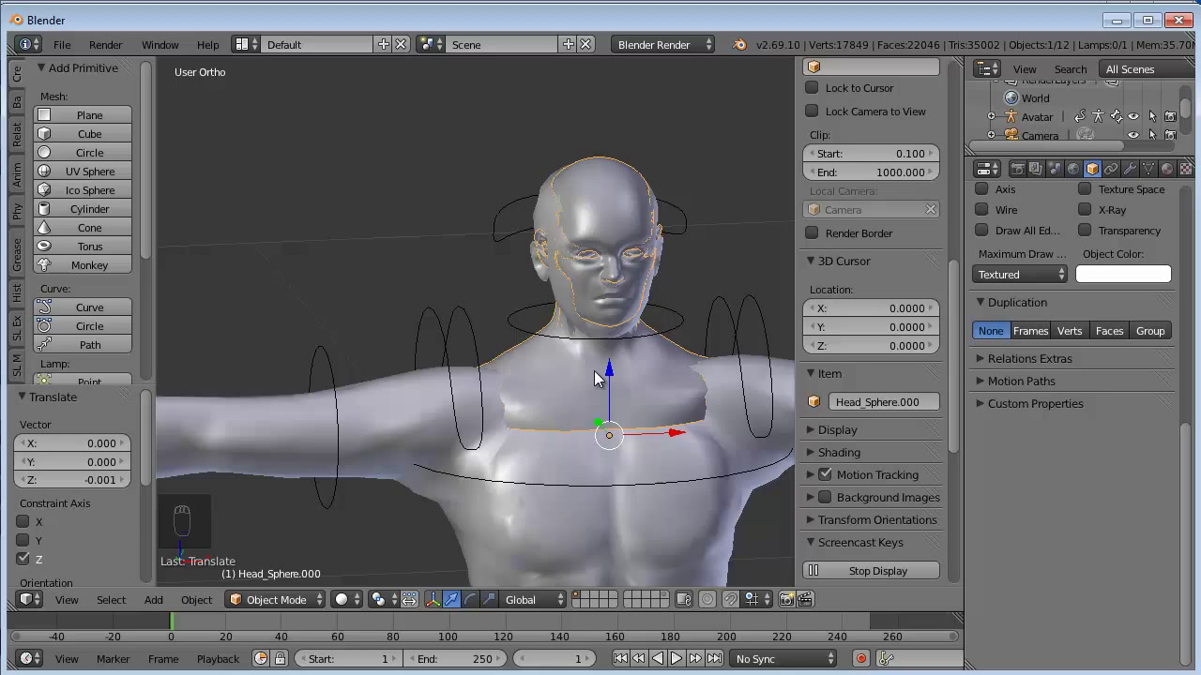
Step: Scale the head down and raise it so its neck blends over the avatar's shoulders
key(s)
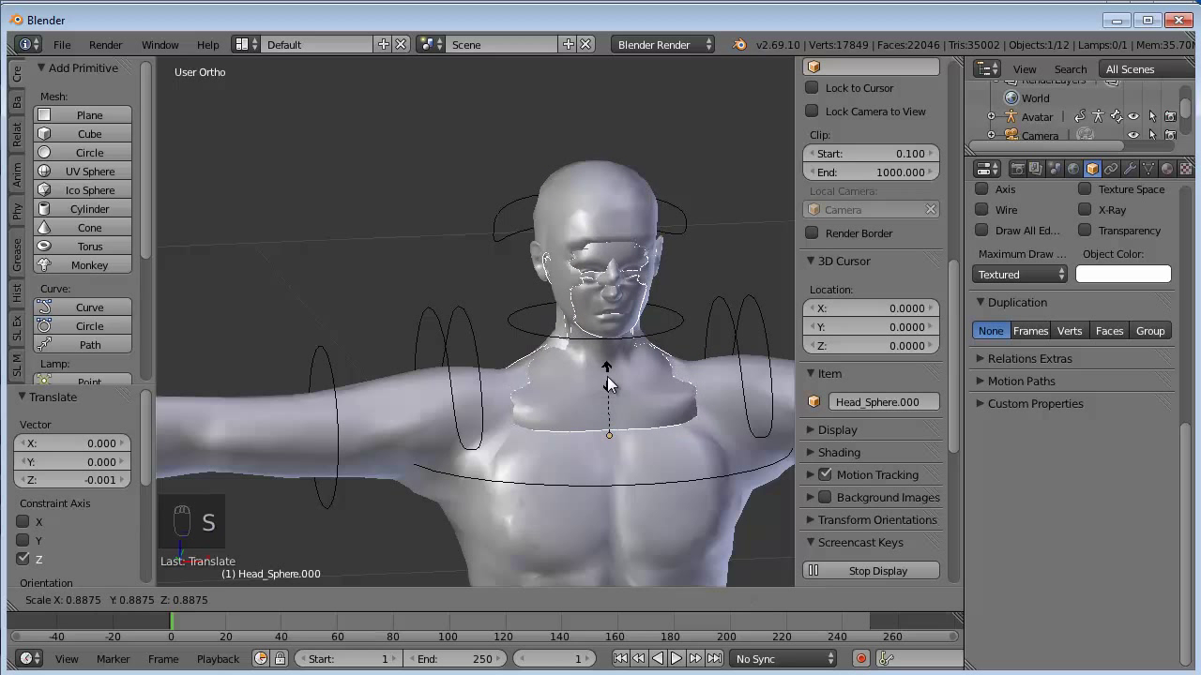
click(602, 370)
middle_click(610, 376)
click(610, 389)
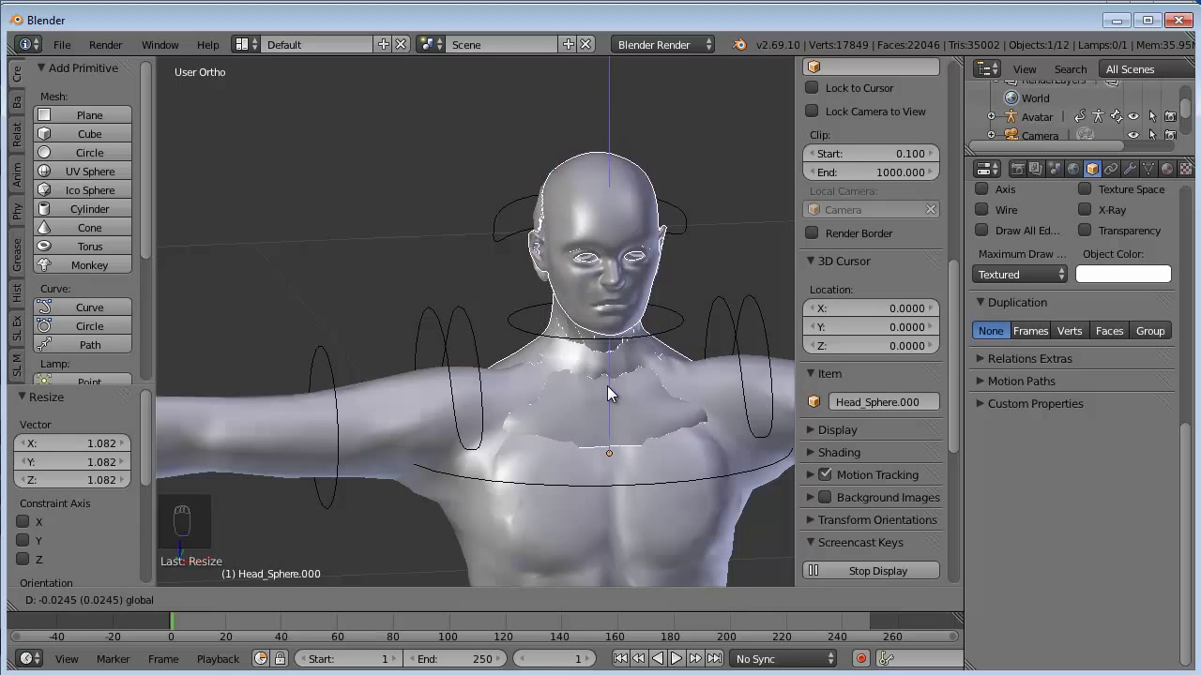
click(610, 386)
click(610, 387)
drag(612, 384, 589, 377)
drag(588, 342, 519, 346)
drag(594, 338, 665, 307)
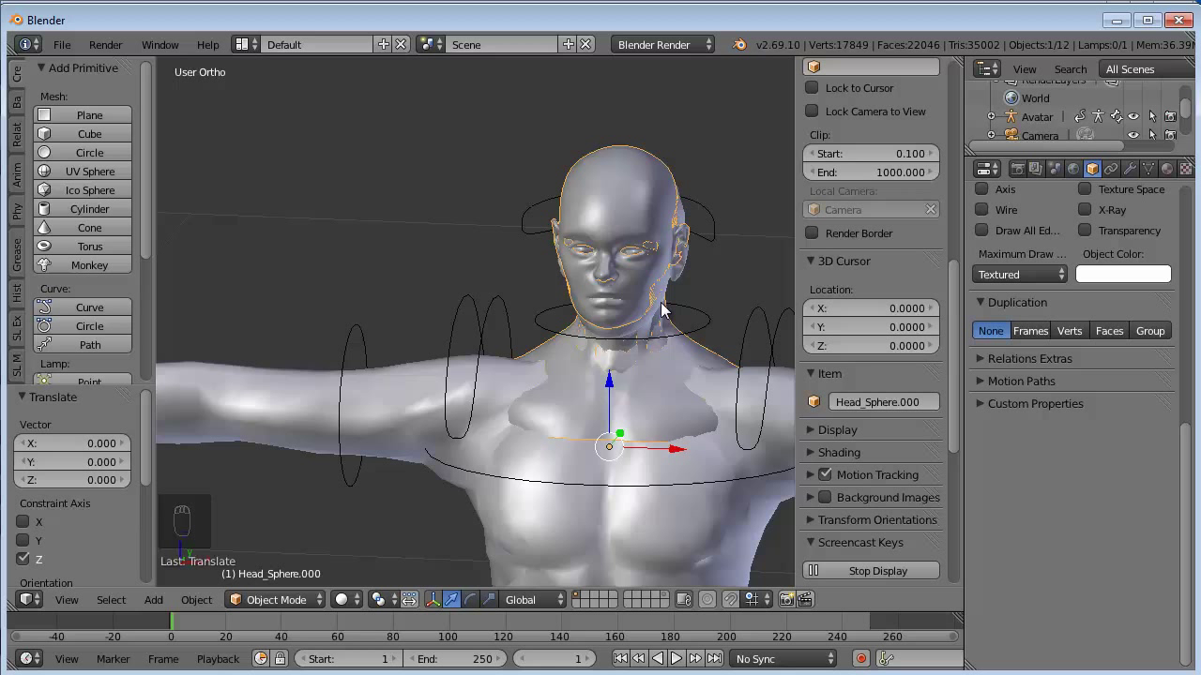
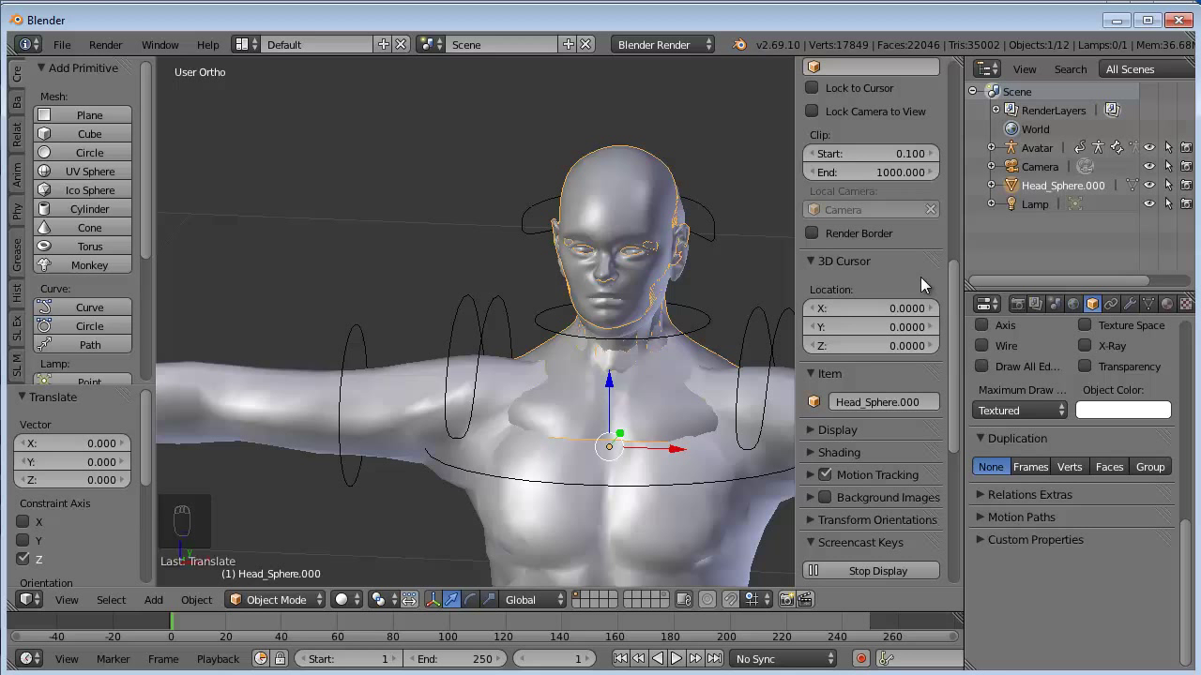
Step: Parent the head to the Avatar armature with Weighting 'from Meshes', copying bone weights to all vertices
click(708, 329)
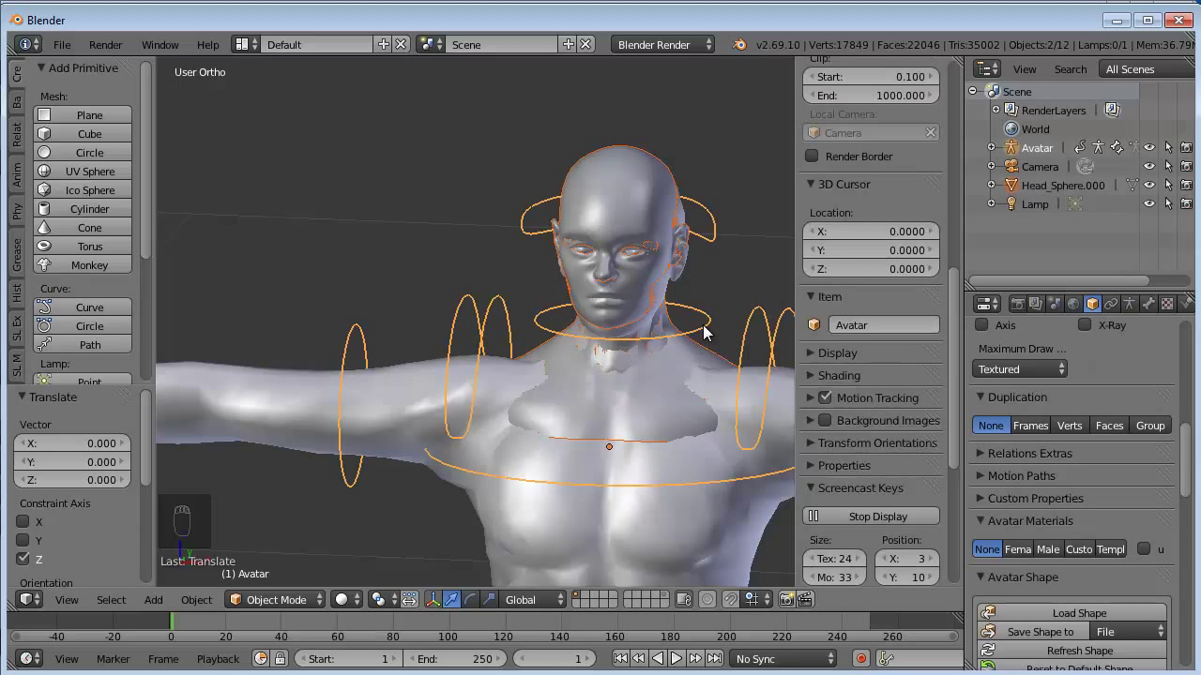
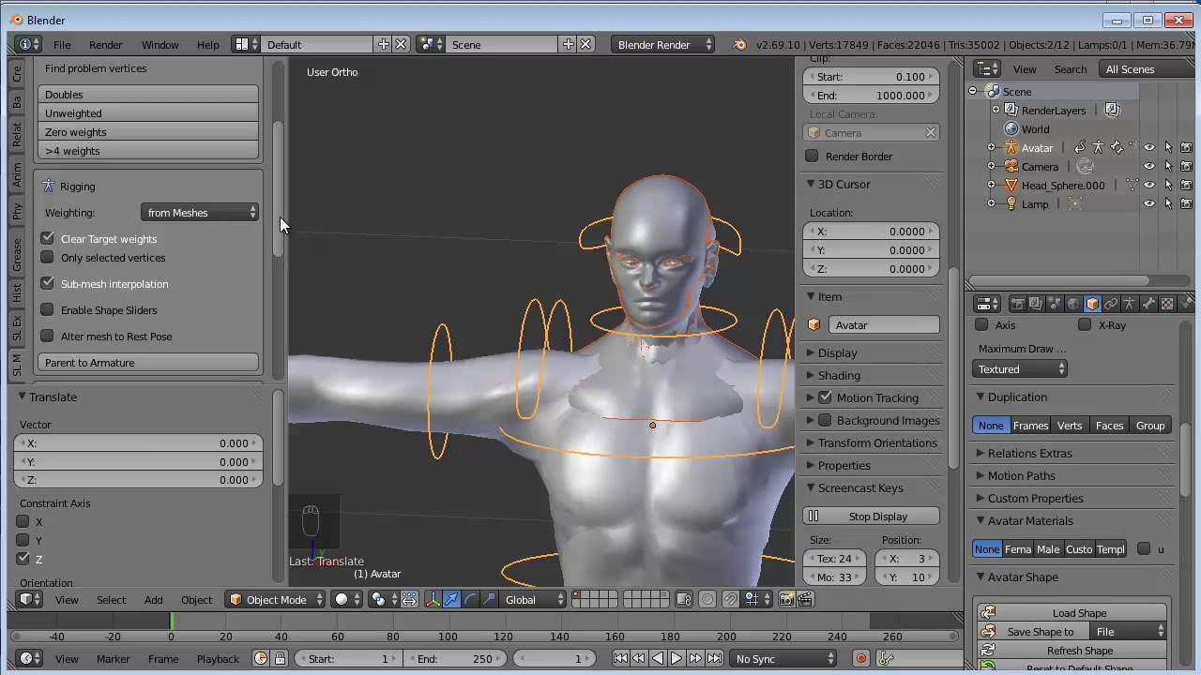
drag(285, 221, 115, 313)
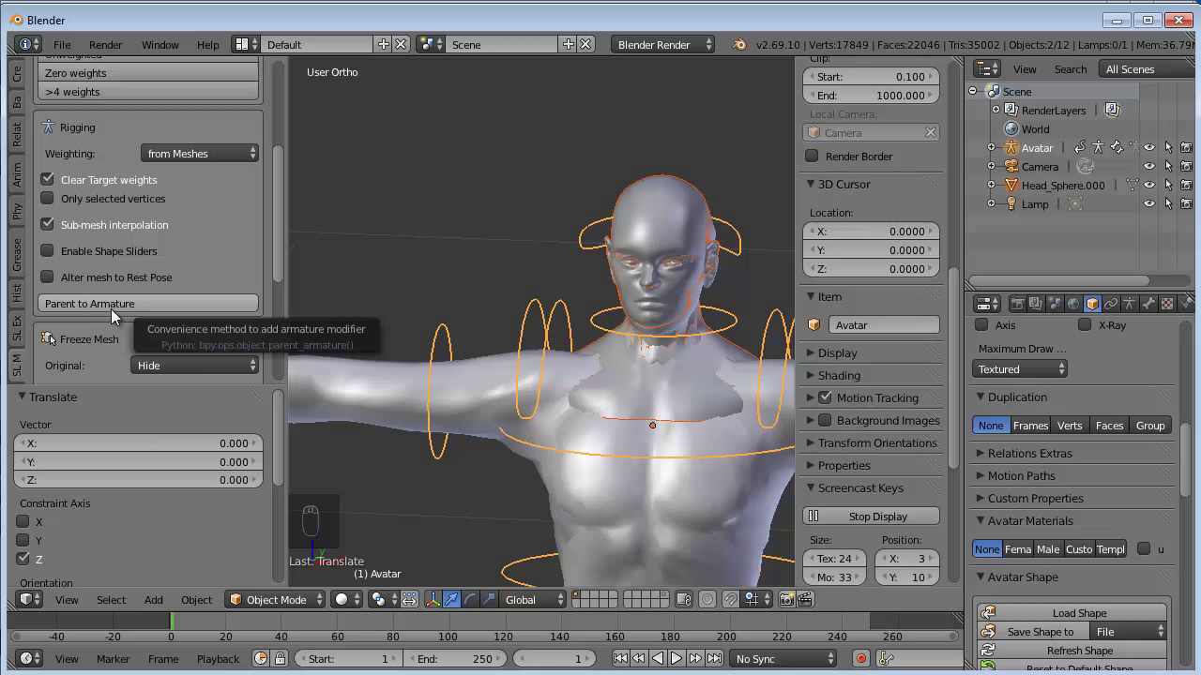
click(124, 310)
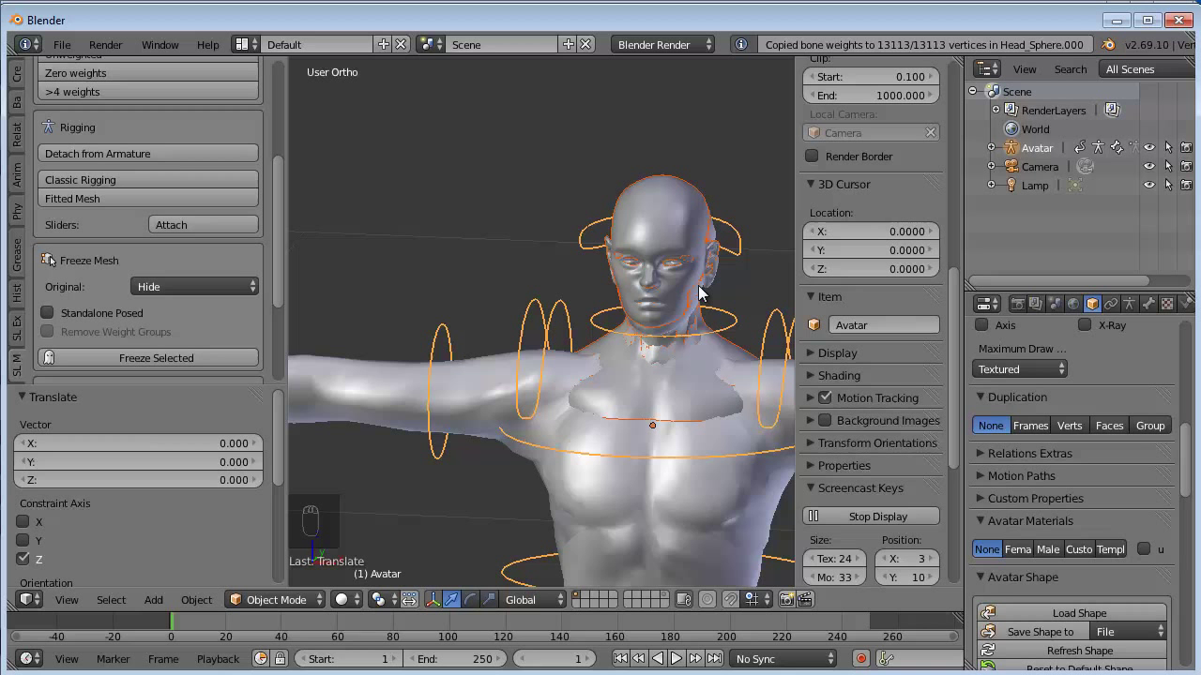
drag(674, 321, 599, 295)
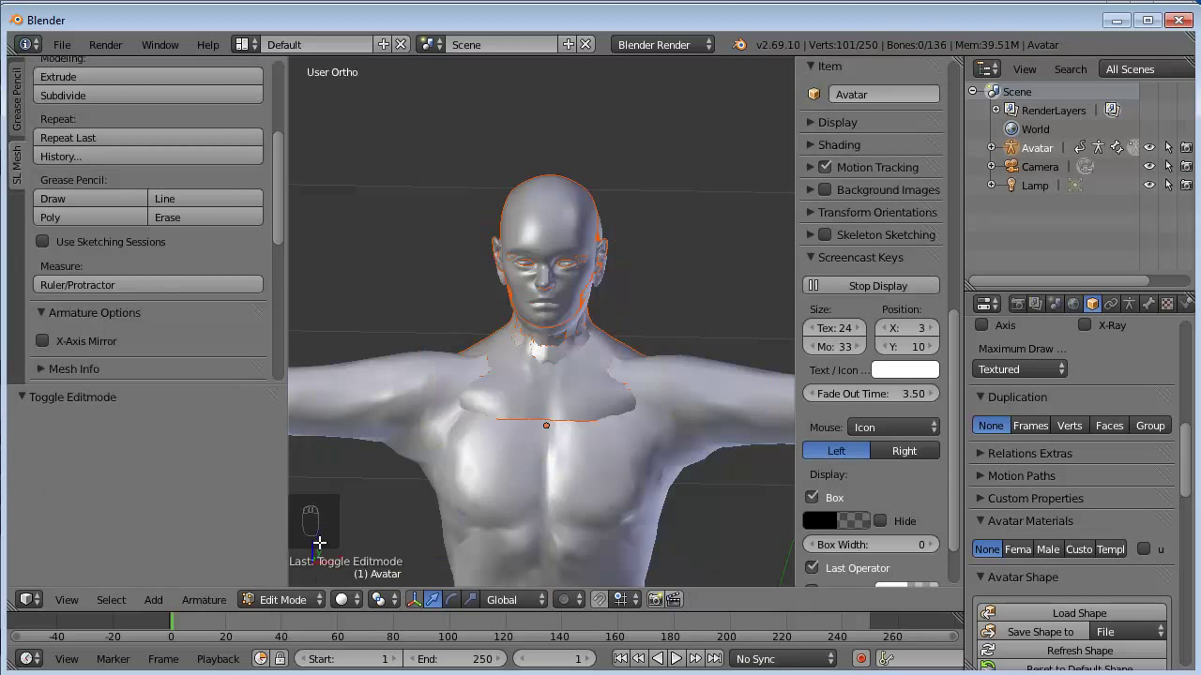
Step: Select only Head_Sphere.000 and frame its head and shoulders in the view
click(281, 606)
drag(281, 582, 572, 278)
drag(581, 278, 388, 503)
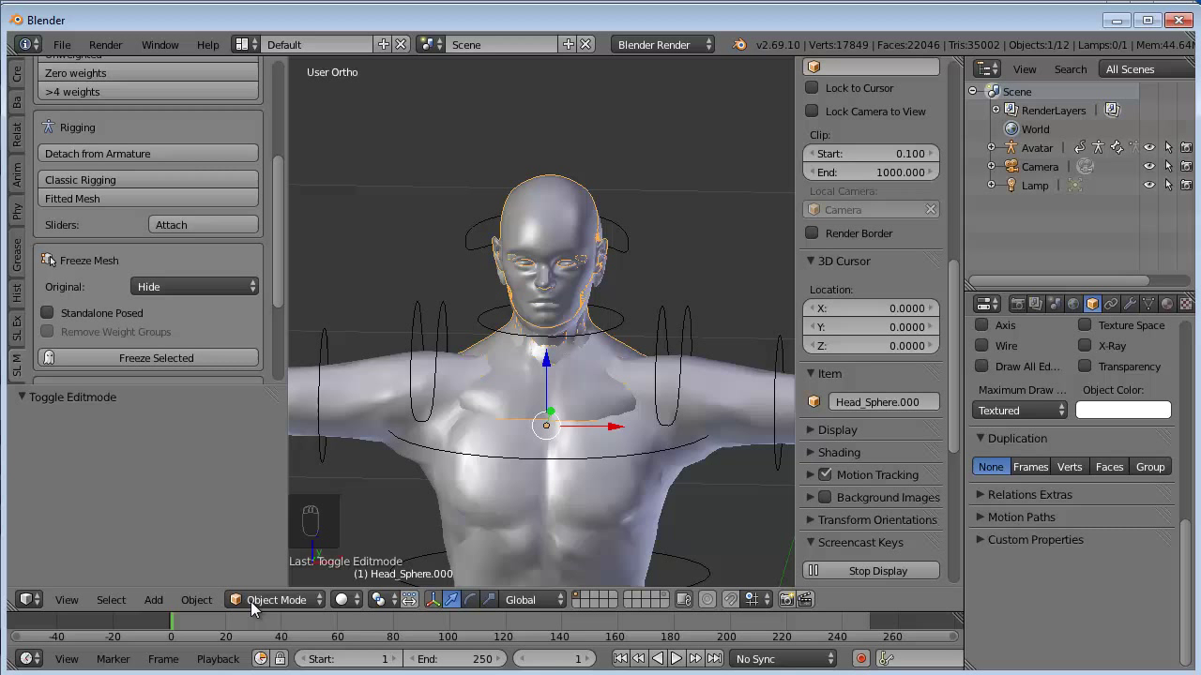
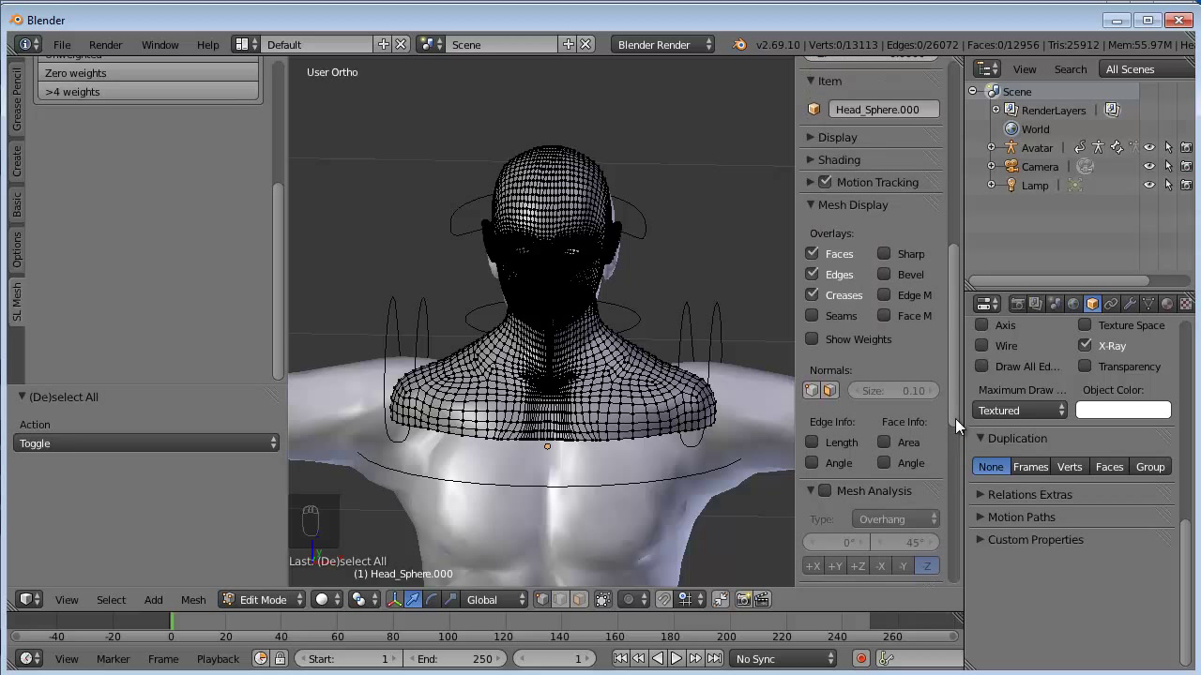
Step: Display the mHead, mNeck and mChest vertex-group weights on the head mesh in turn
drag(811, 348, 1094, 318)
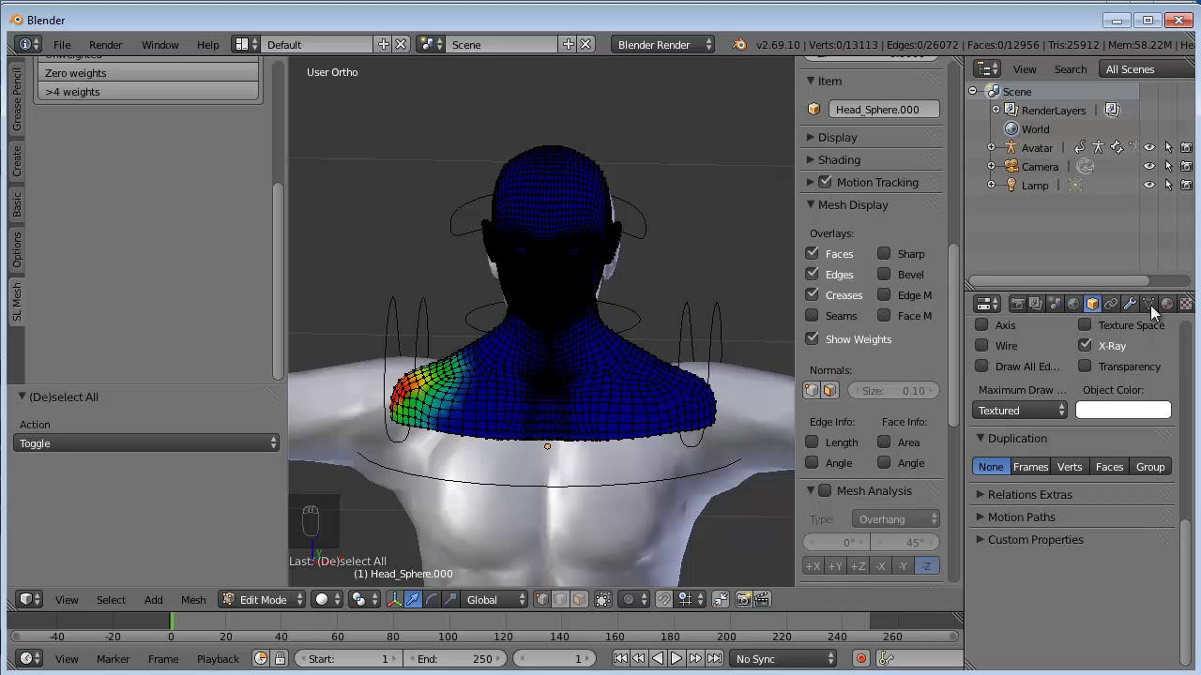
drag(1157, 310, 1190, 423)
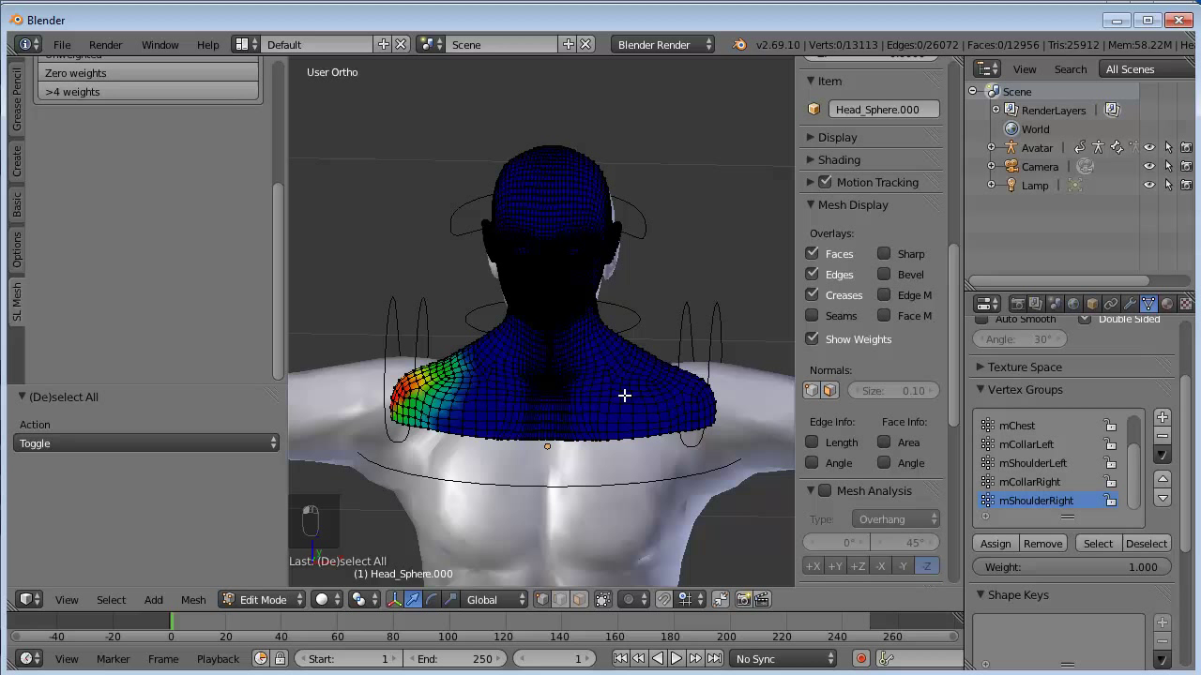
drag(565, 339, 1138, 485)
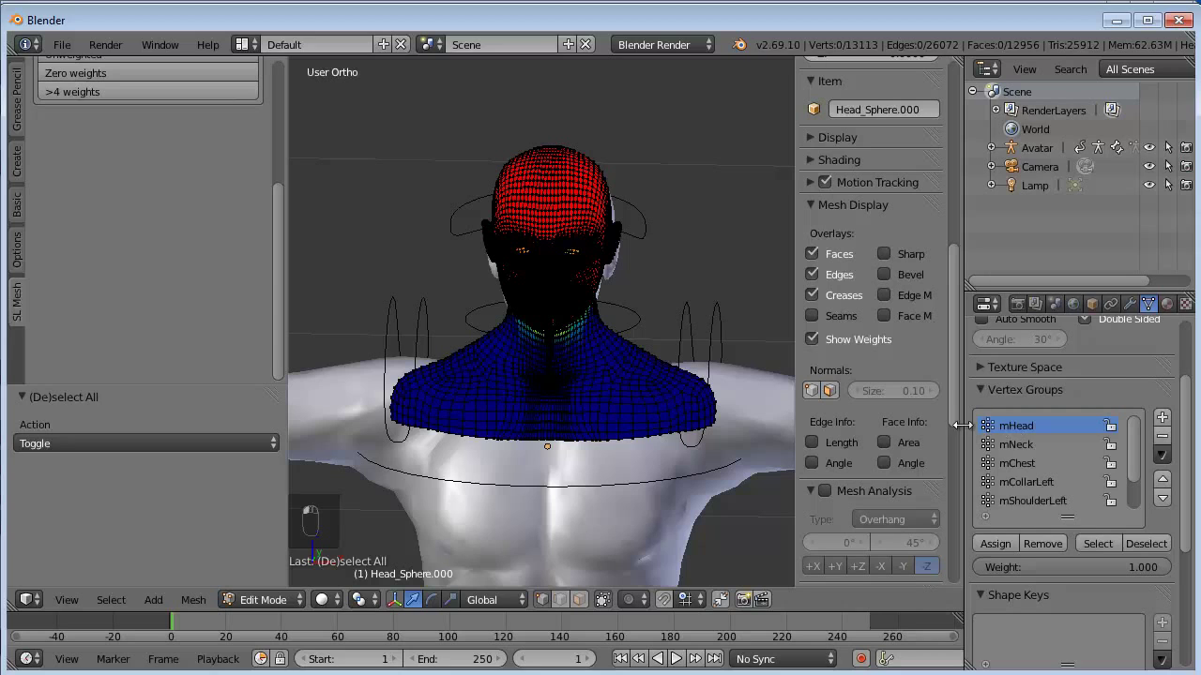
drag(573, 359, 662, 312)
drag(558, 341, 1040, 448)
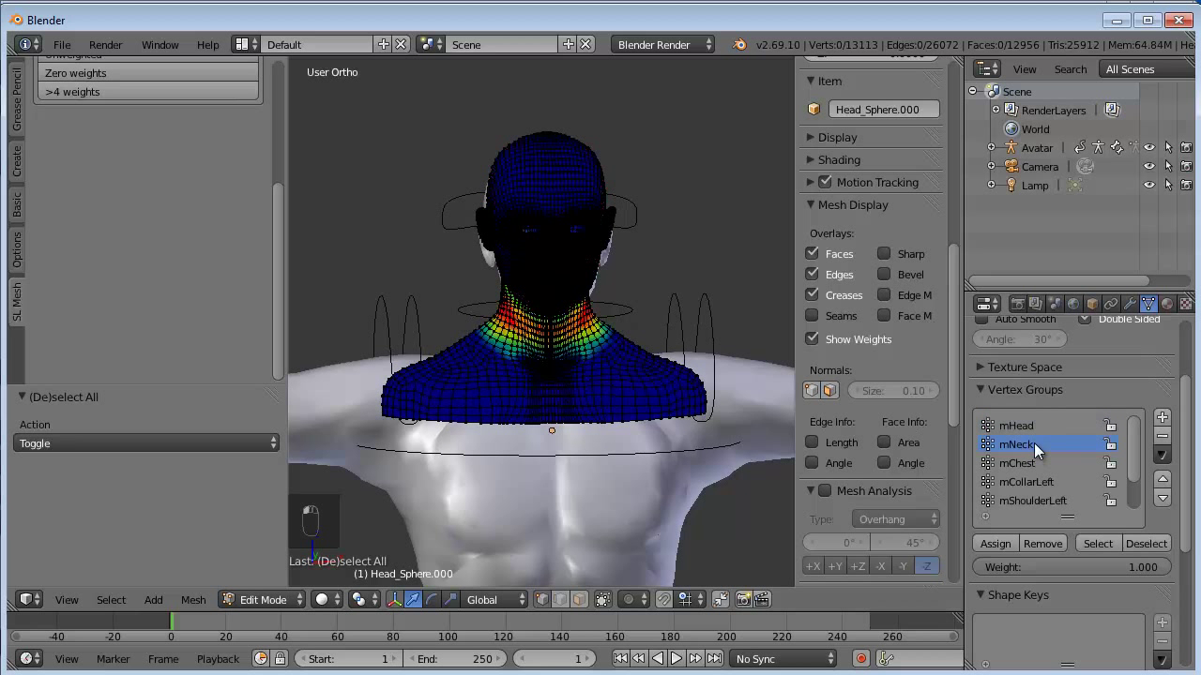
middle_click(1038, 470)
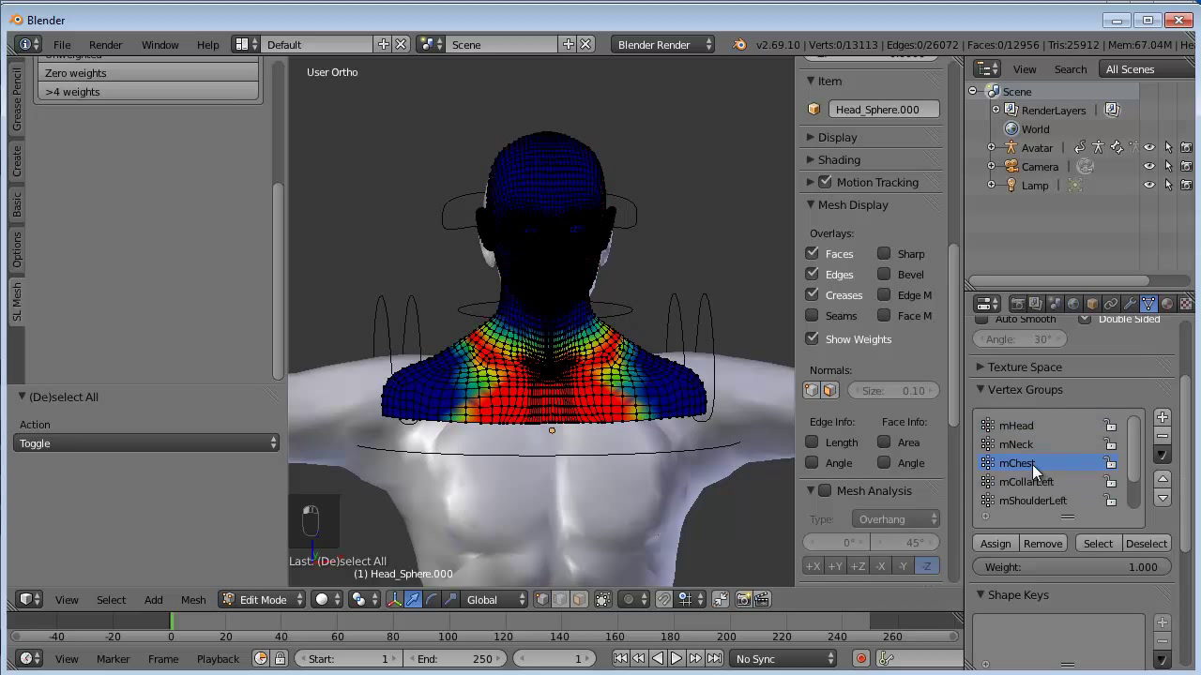
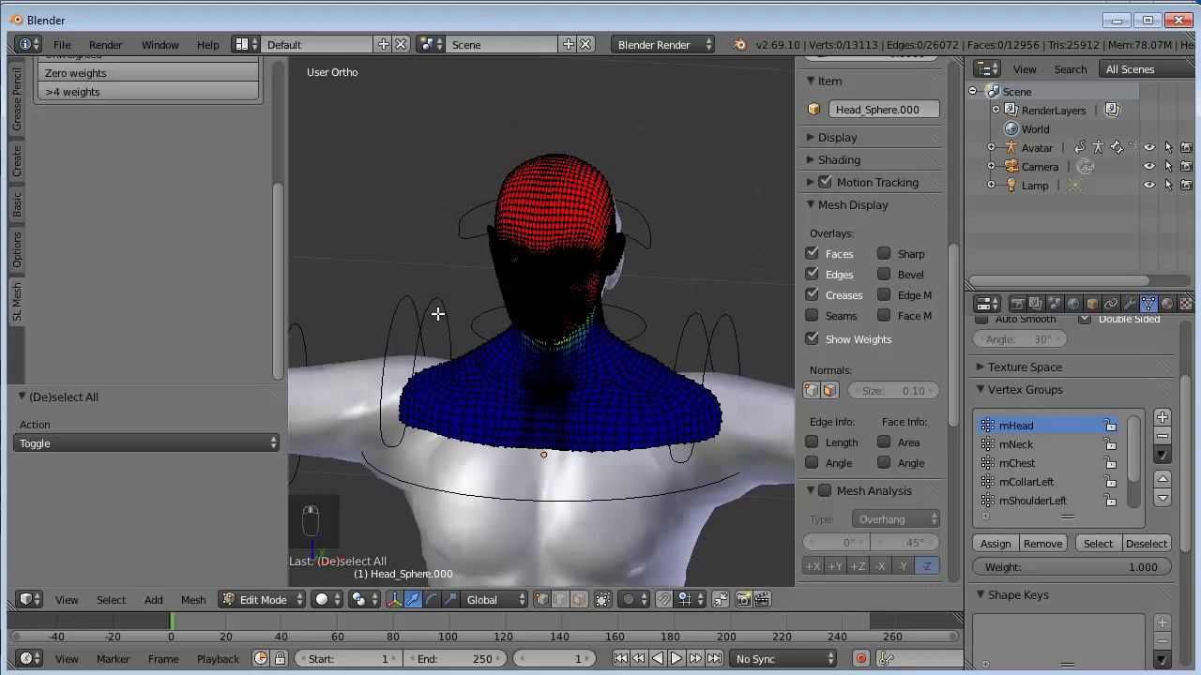
Step: Inspect the weighted head from around and the front, then return it to Object Mode
middle_click(457, 346)
middle_click(460, 330)
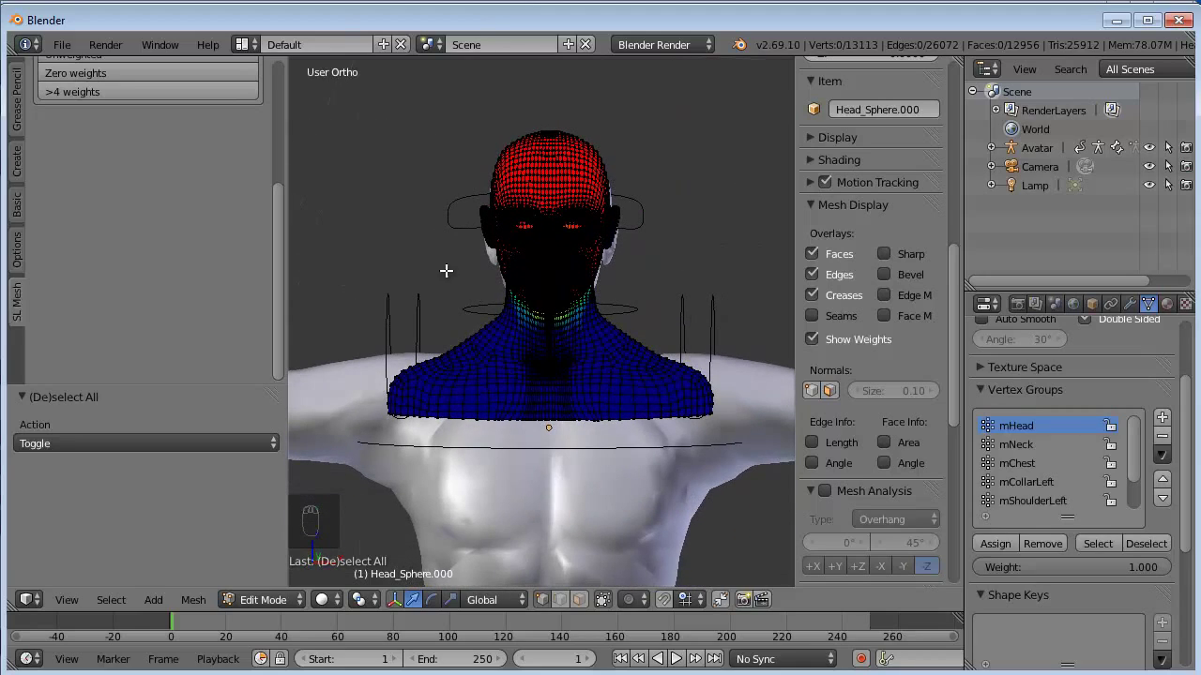
key(Tab)
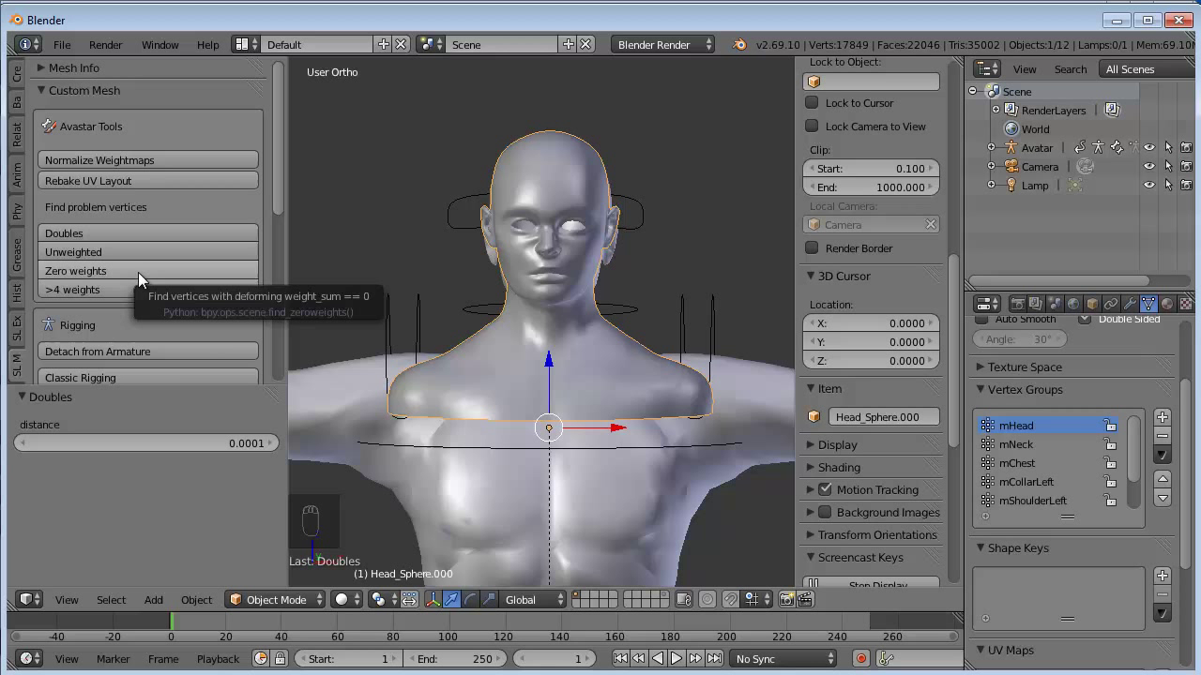
Step: Run the Avastar 'Zero weights' and '>4 weights' checks on the head and inspect it from several angles
click(142, 277)
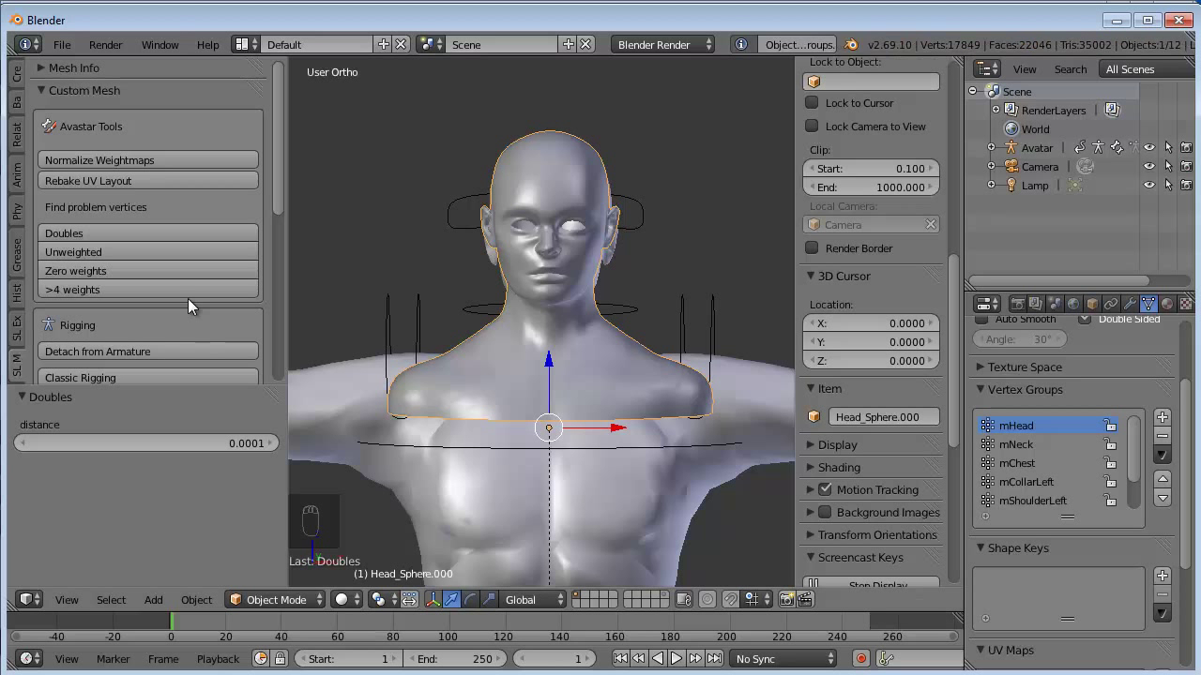
drag(125, 296, 521, 272)
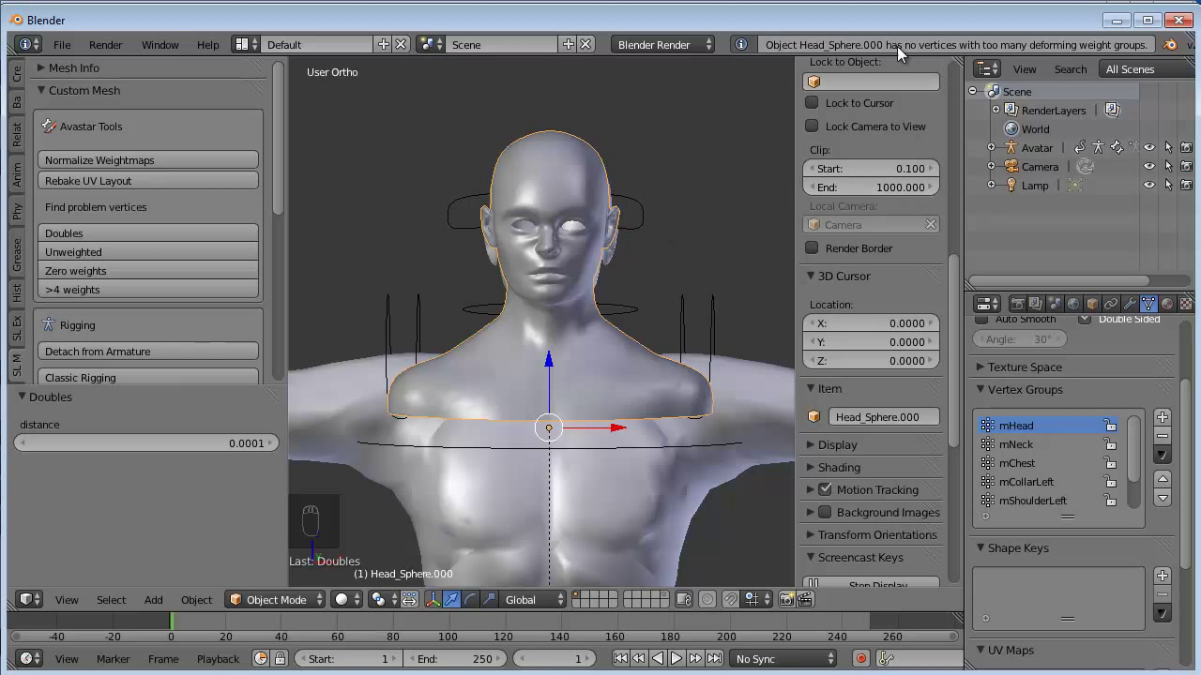
drag(622, 387, 666, 382)
middle_click(608, 399)
drag(556, 399, 490, 393)
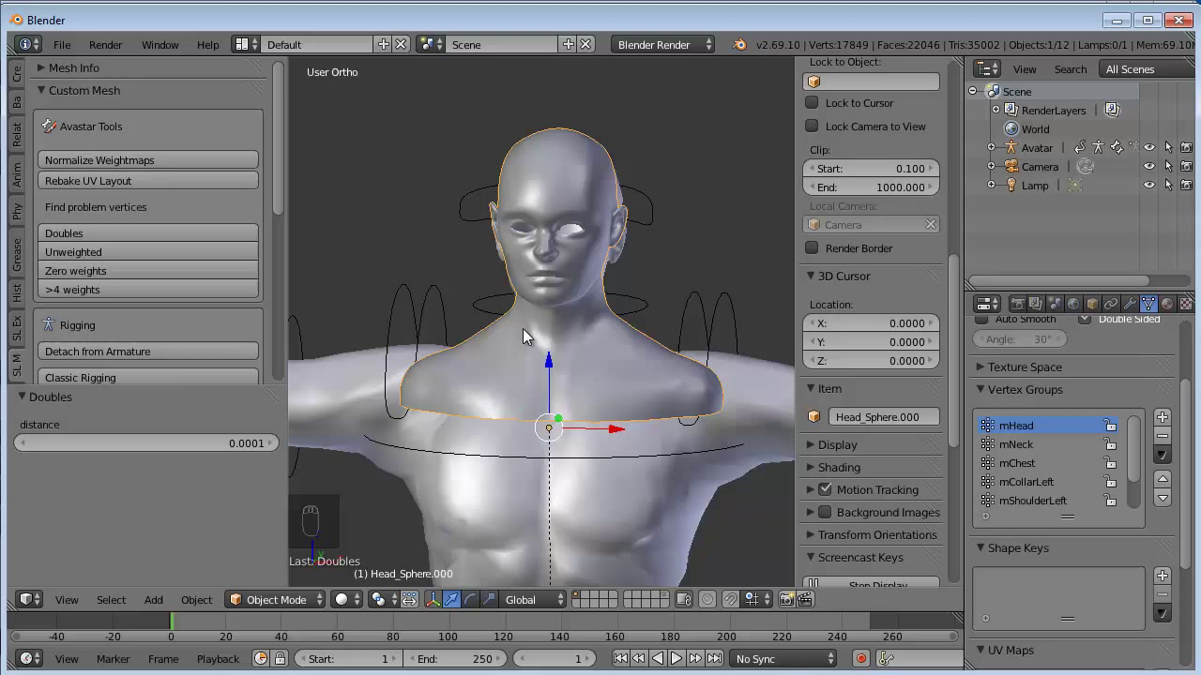
drag(566, 399, 619, 395)
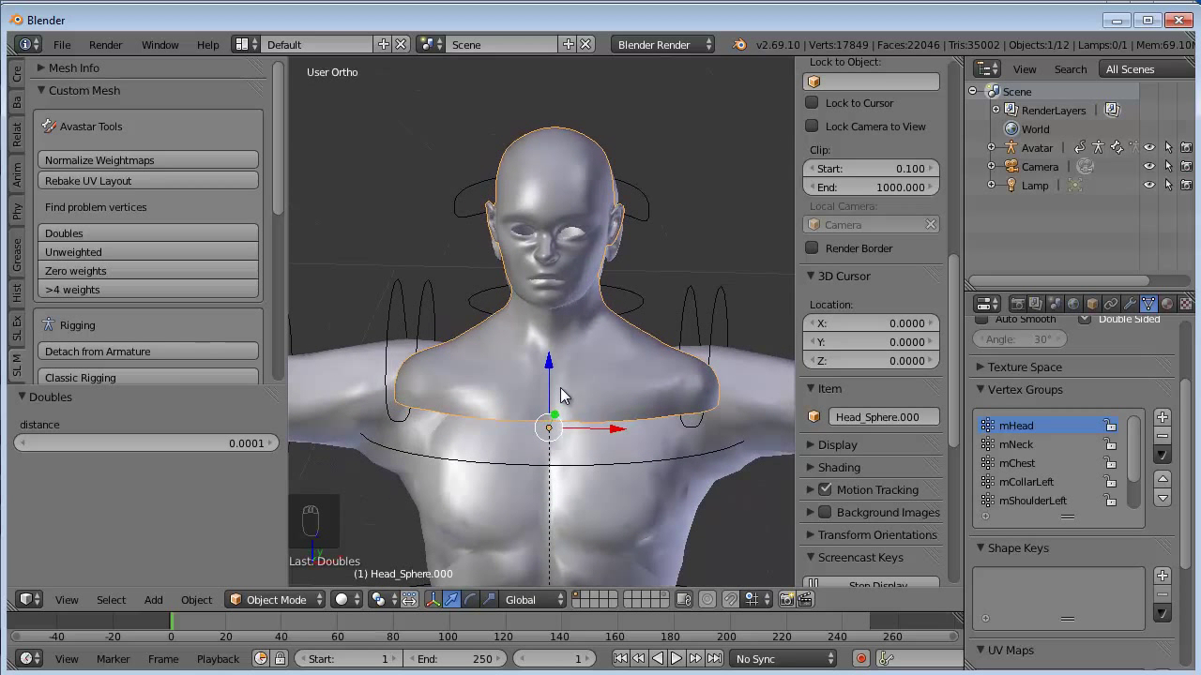
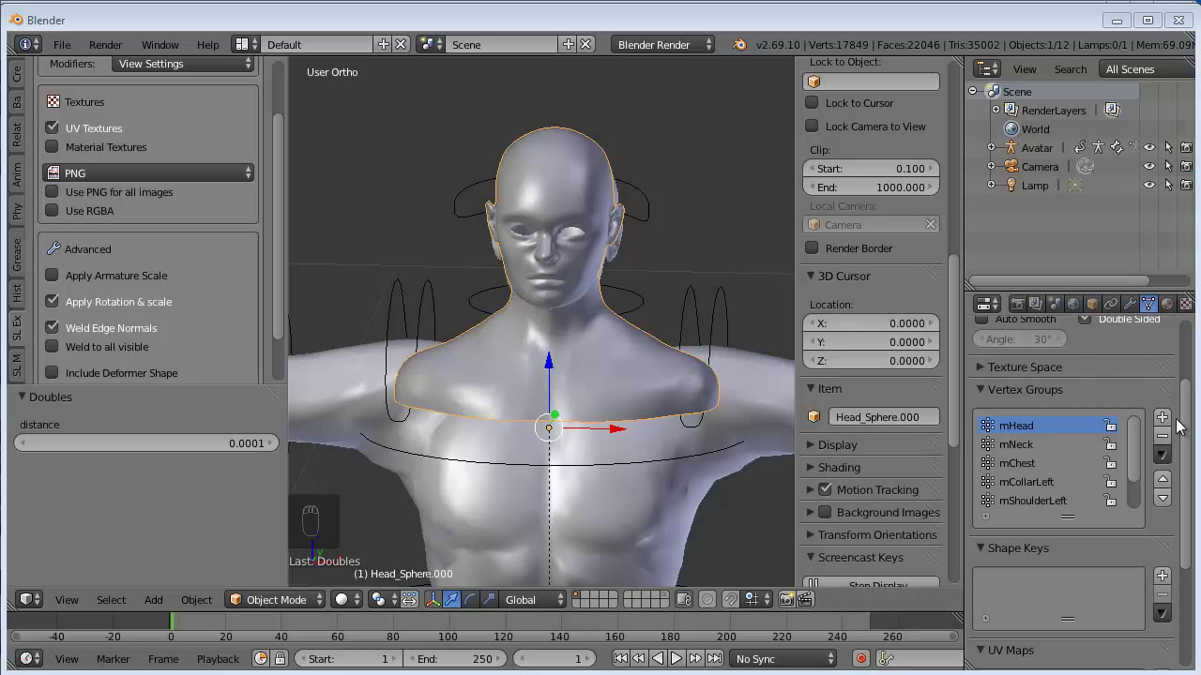
Step: Add a Decimate modifier to the head at ratio 0.3 and apply it permanently
drag(1186, 423, 712, 395)
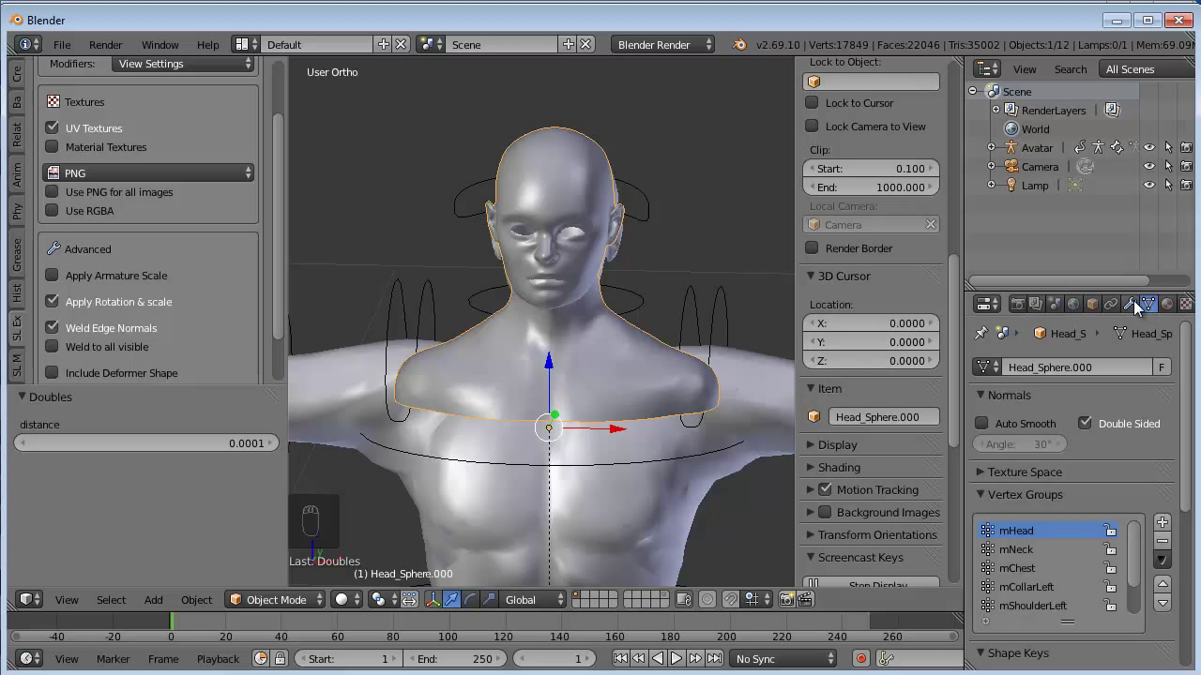
drag(1138, 305, 764, 128)
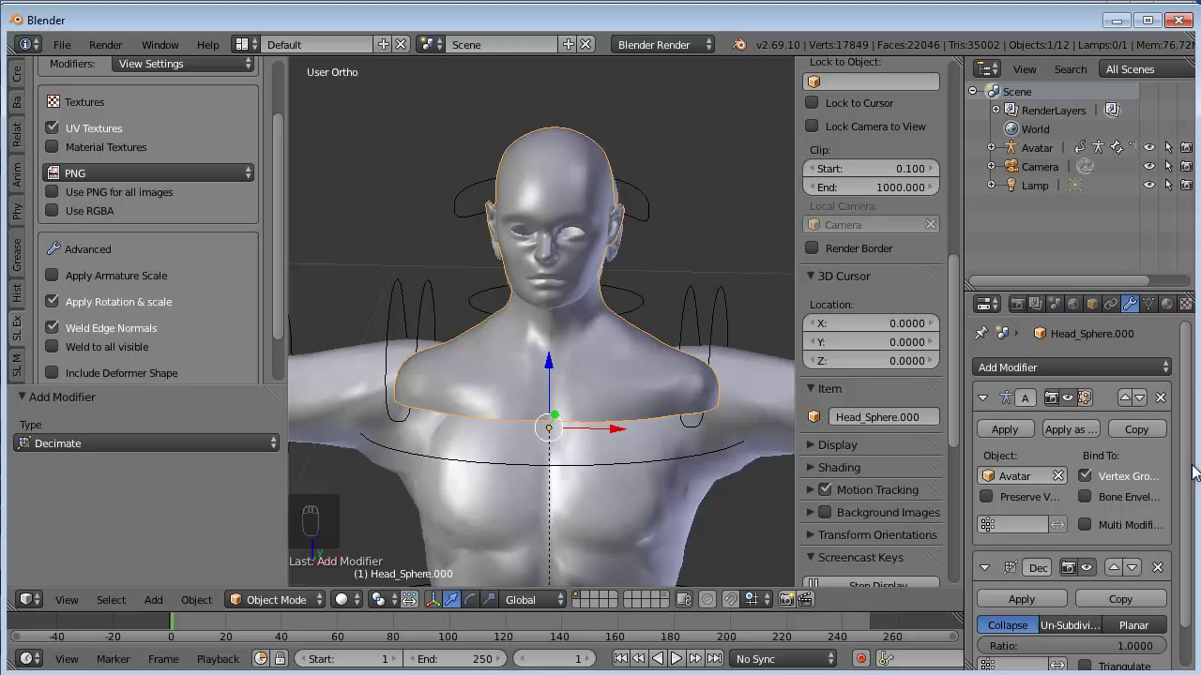
drag(1191, 463, 1144, 564)
drag(1055, 604, 1050, 591)
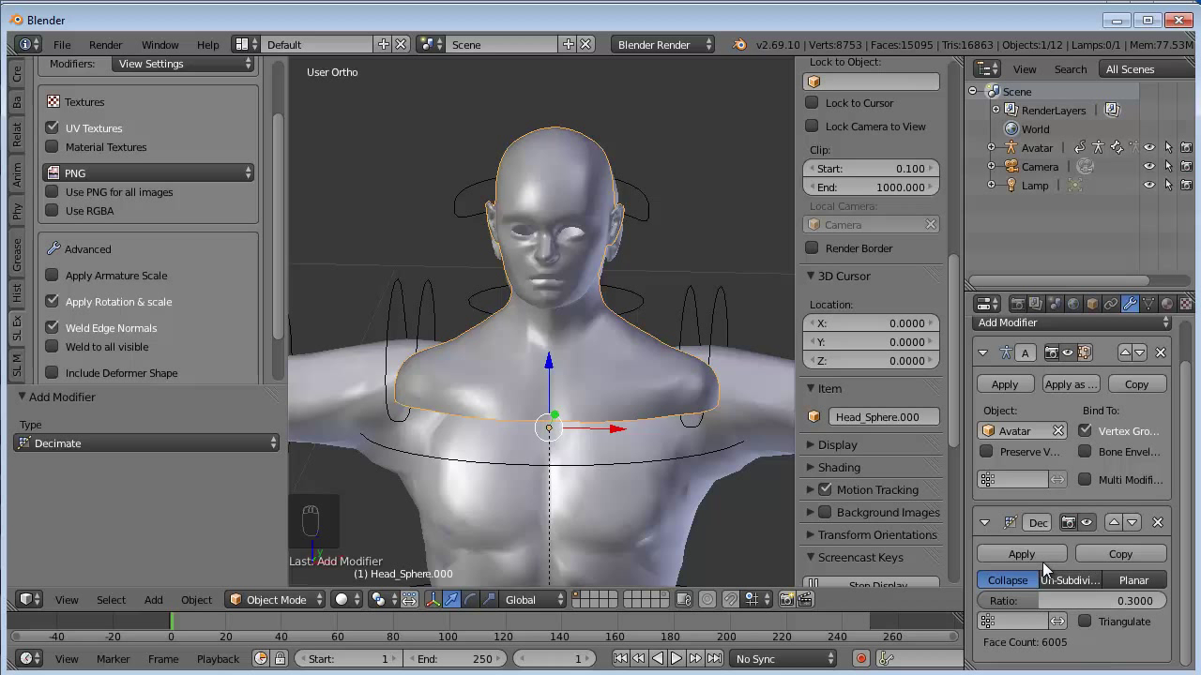
drag(1046, 561, 891, 503)
drag(891, 504, 674, 430)
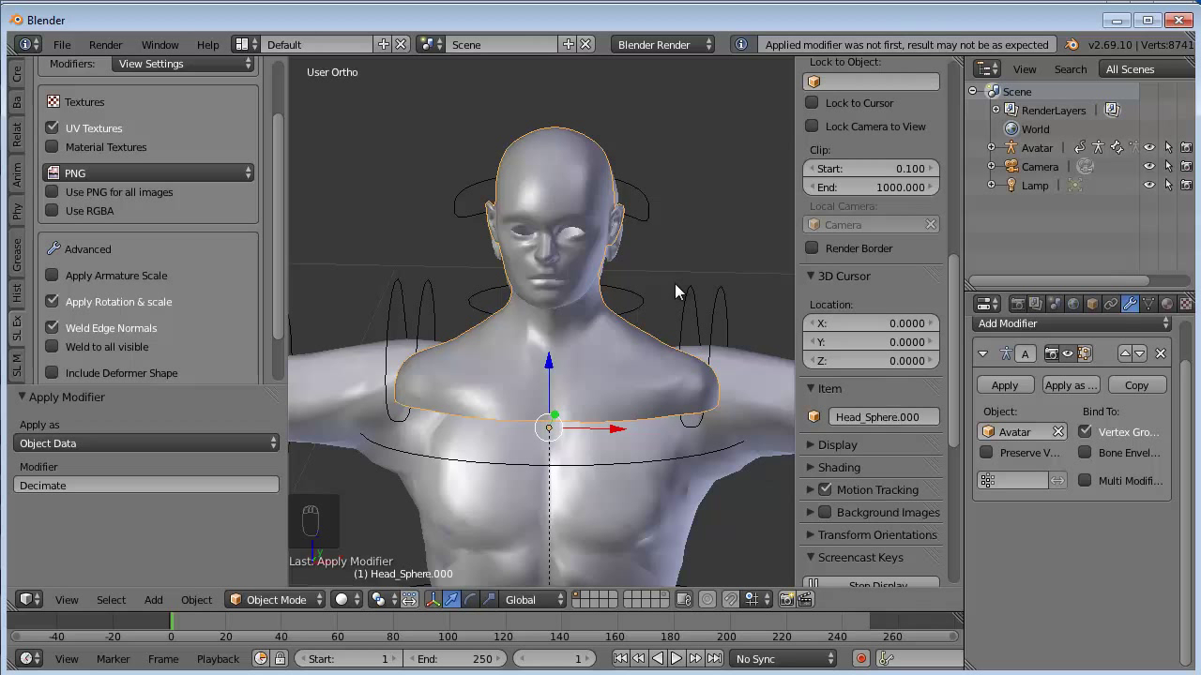
key(Tab)
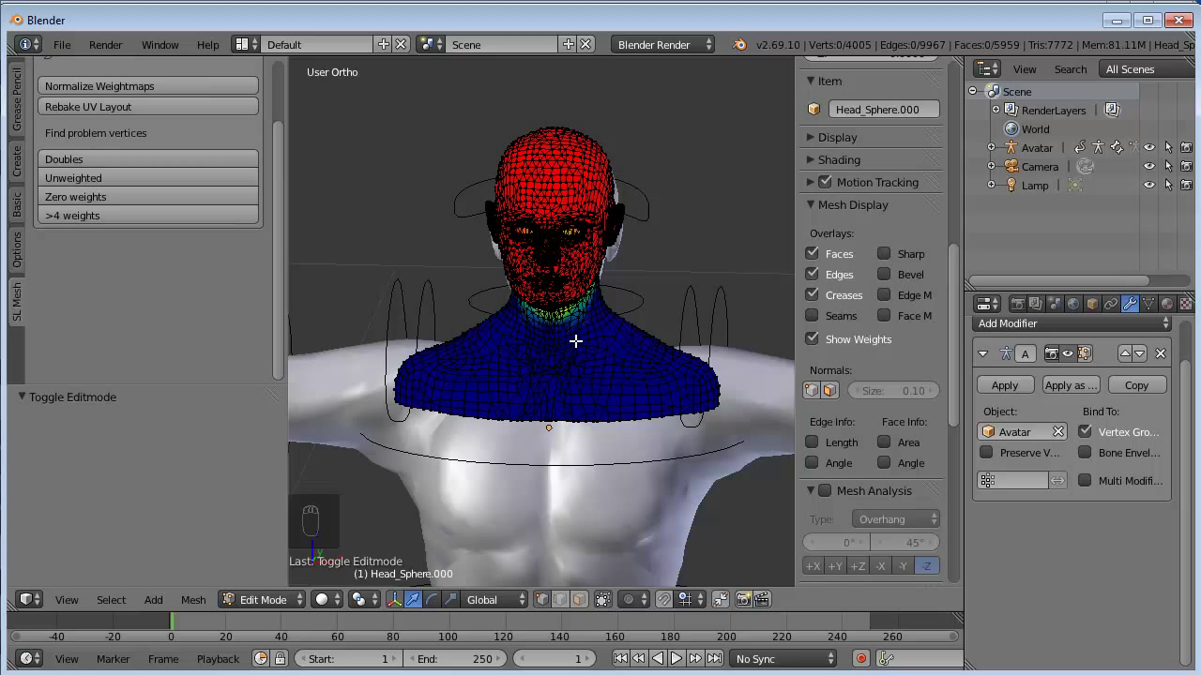
key(Tab)
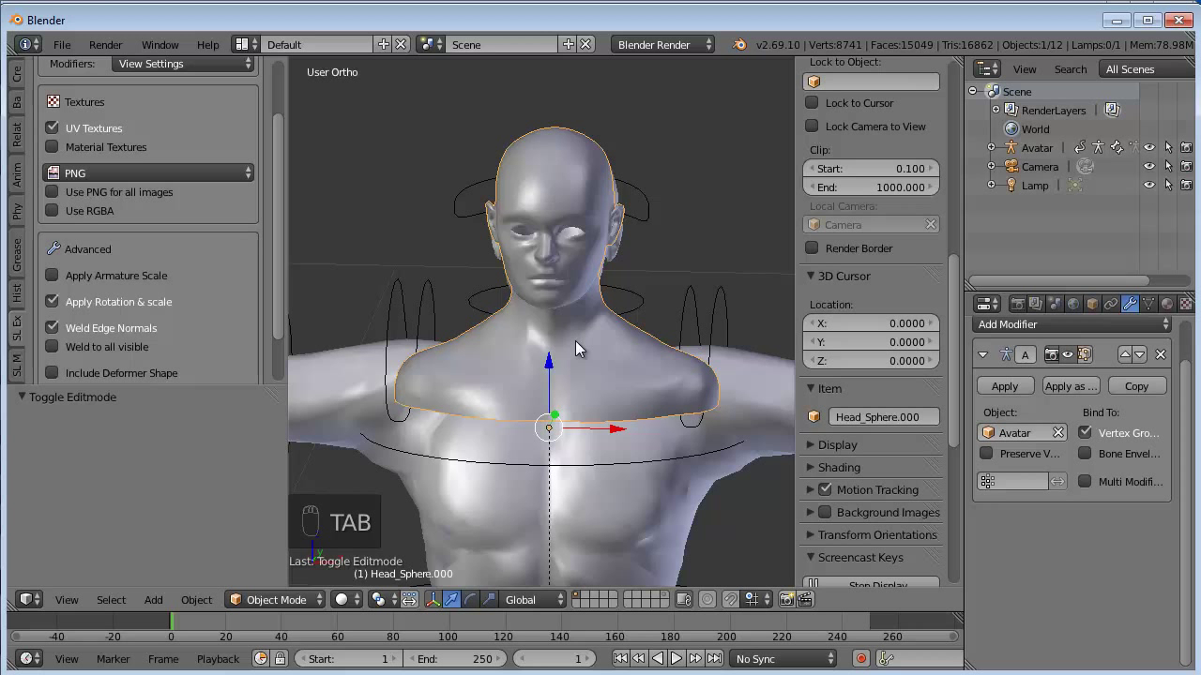
key(Tab)
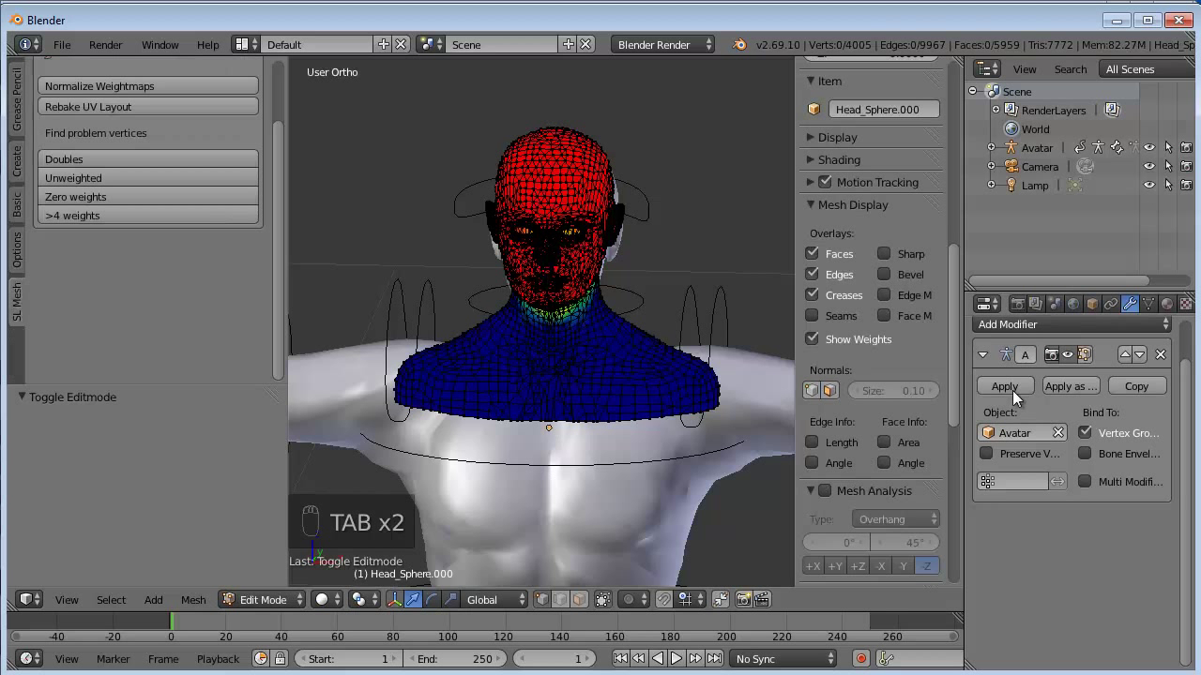
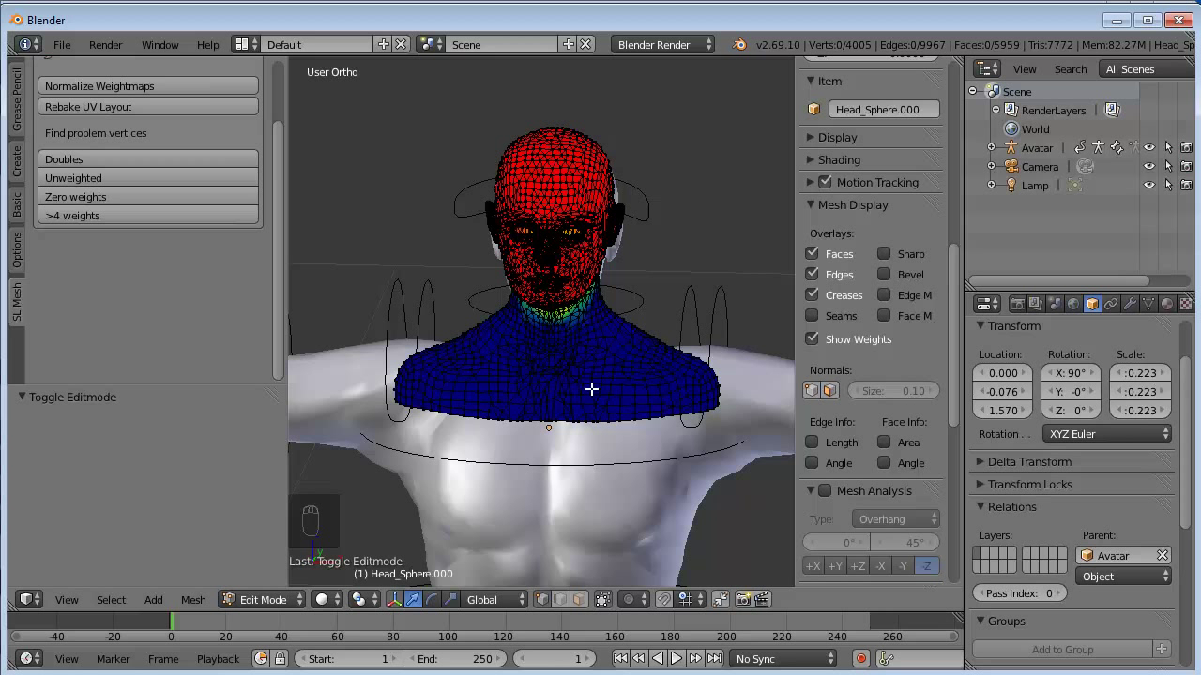
Step: Show the decimated head's vertex groups and display the mNeck weights on the neck
drag(1134, 435, 1188, 428)
drag(1156, 531, 1152, 305)
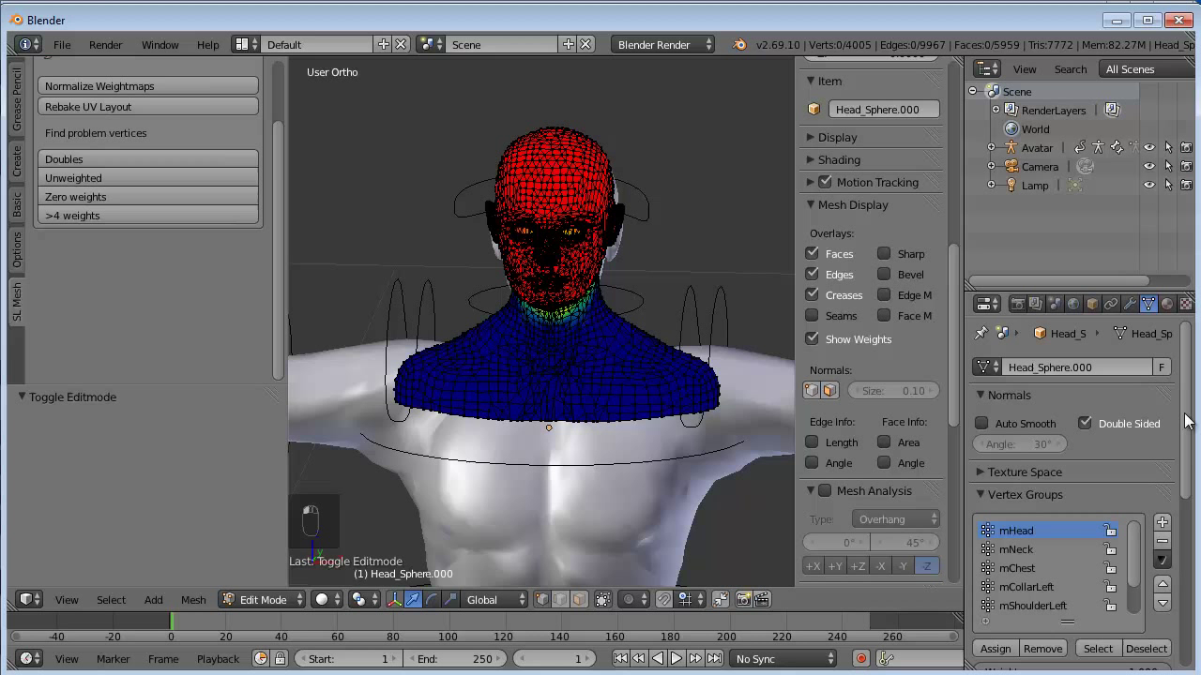
middle_click(1019, 554)
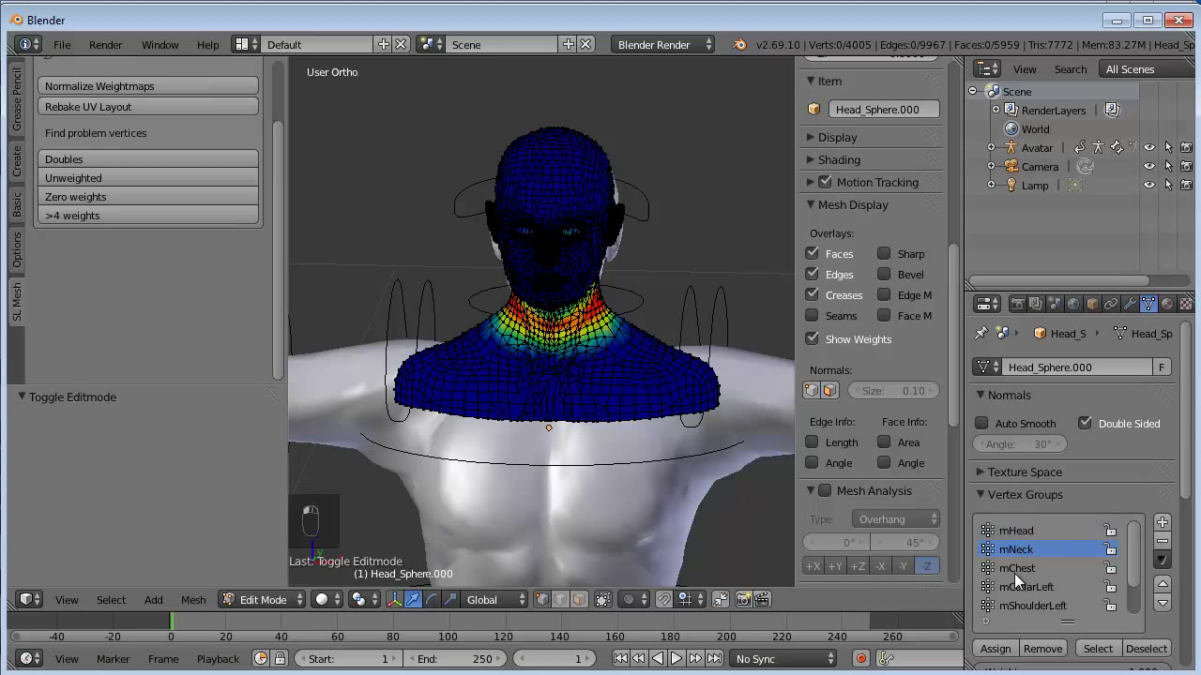